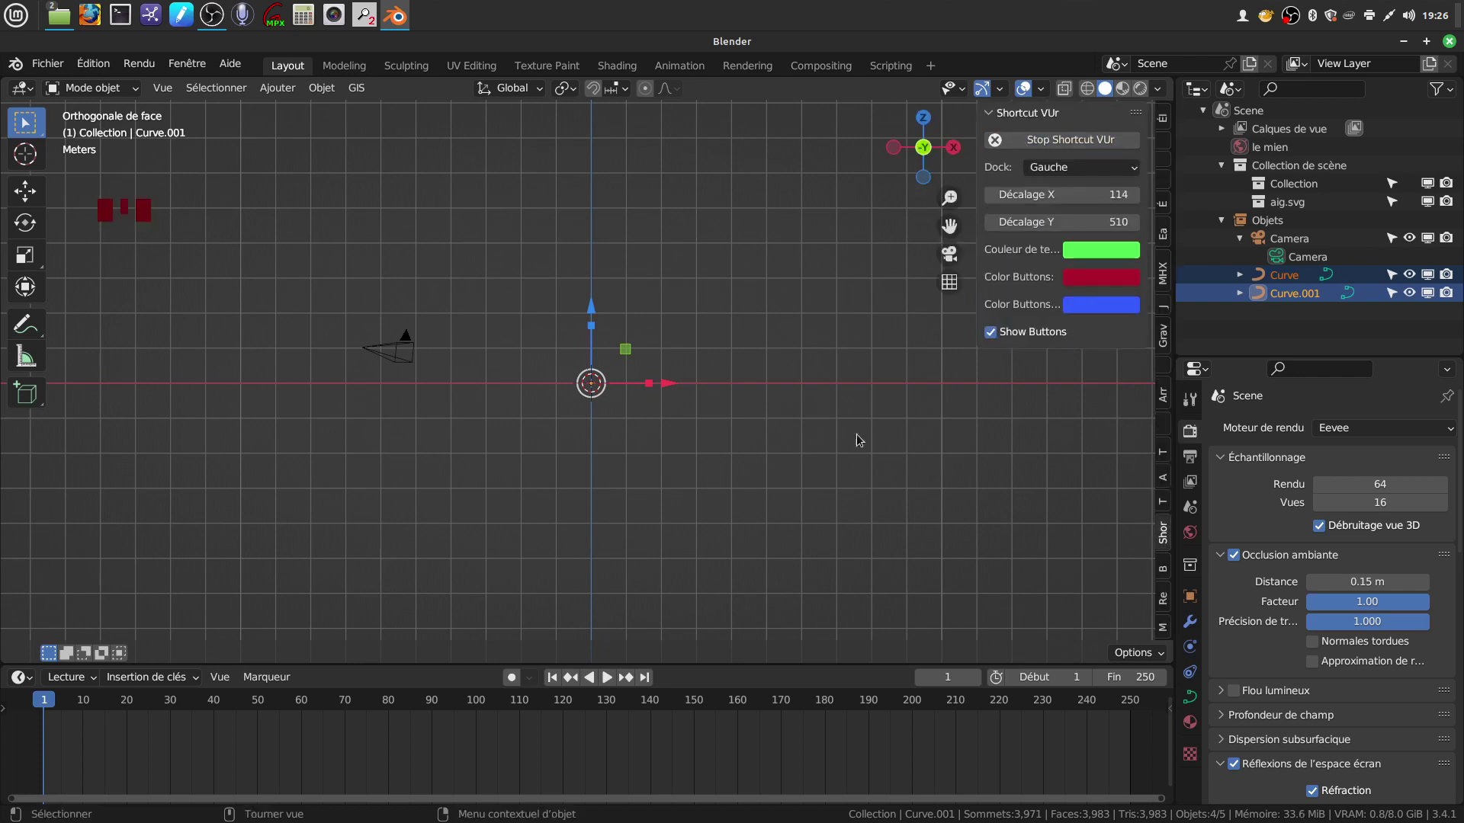
- Hide the sidebar so the Shortcut VUr panel no longer covers the empty top-view grid
{"action": "key", "text": "n"}
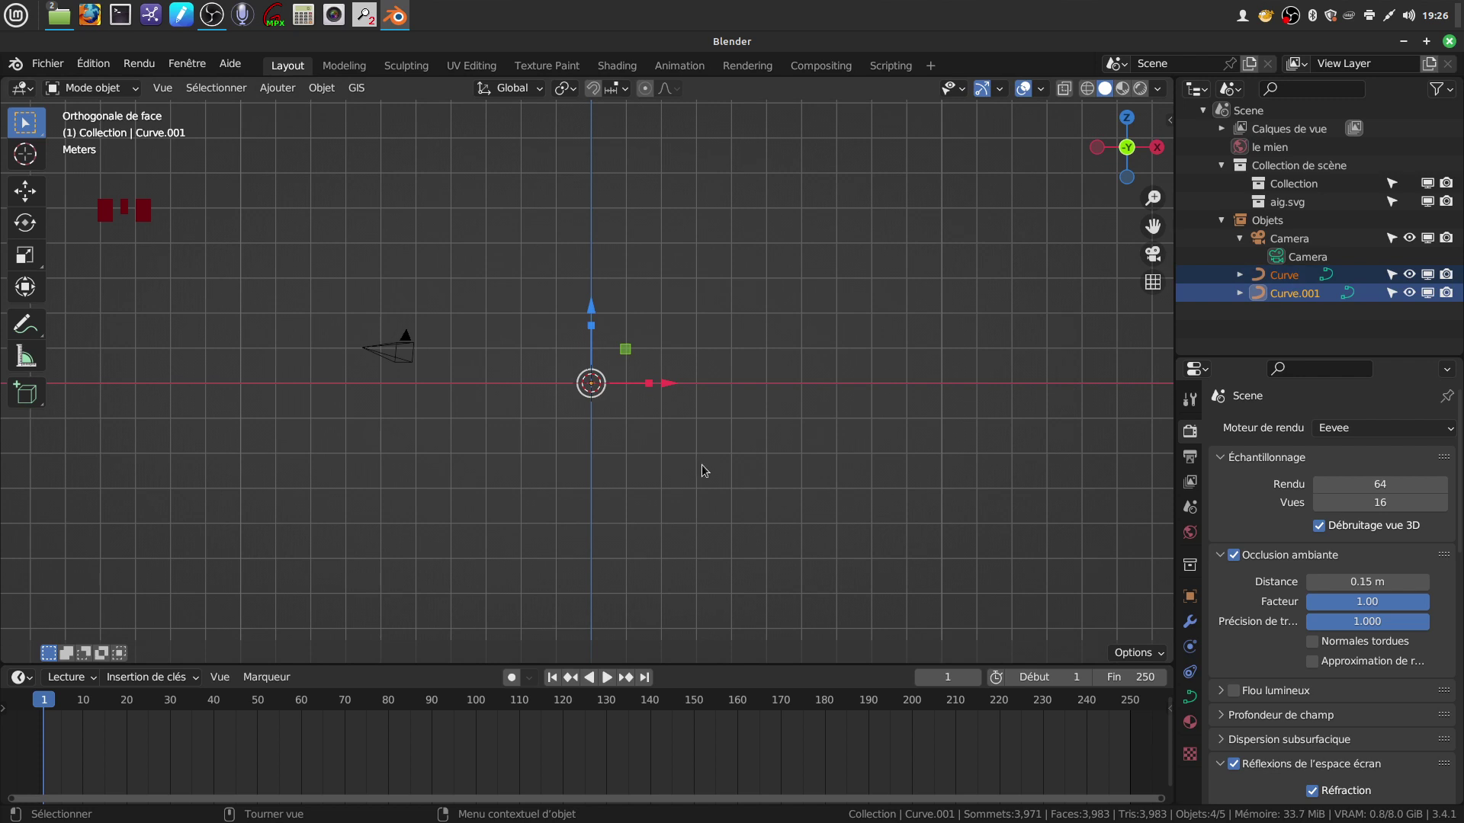
{"action": "key", "text": "s"}
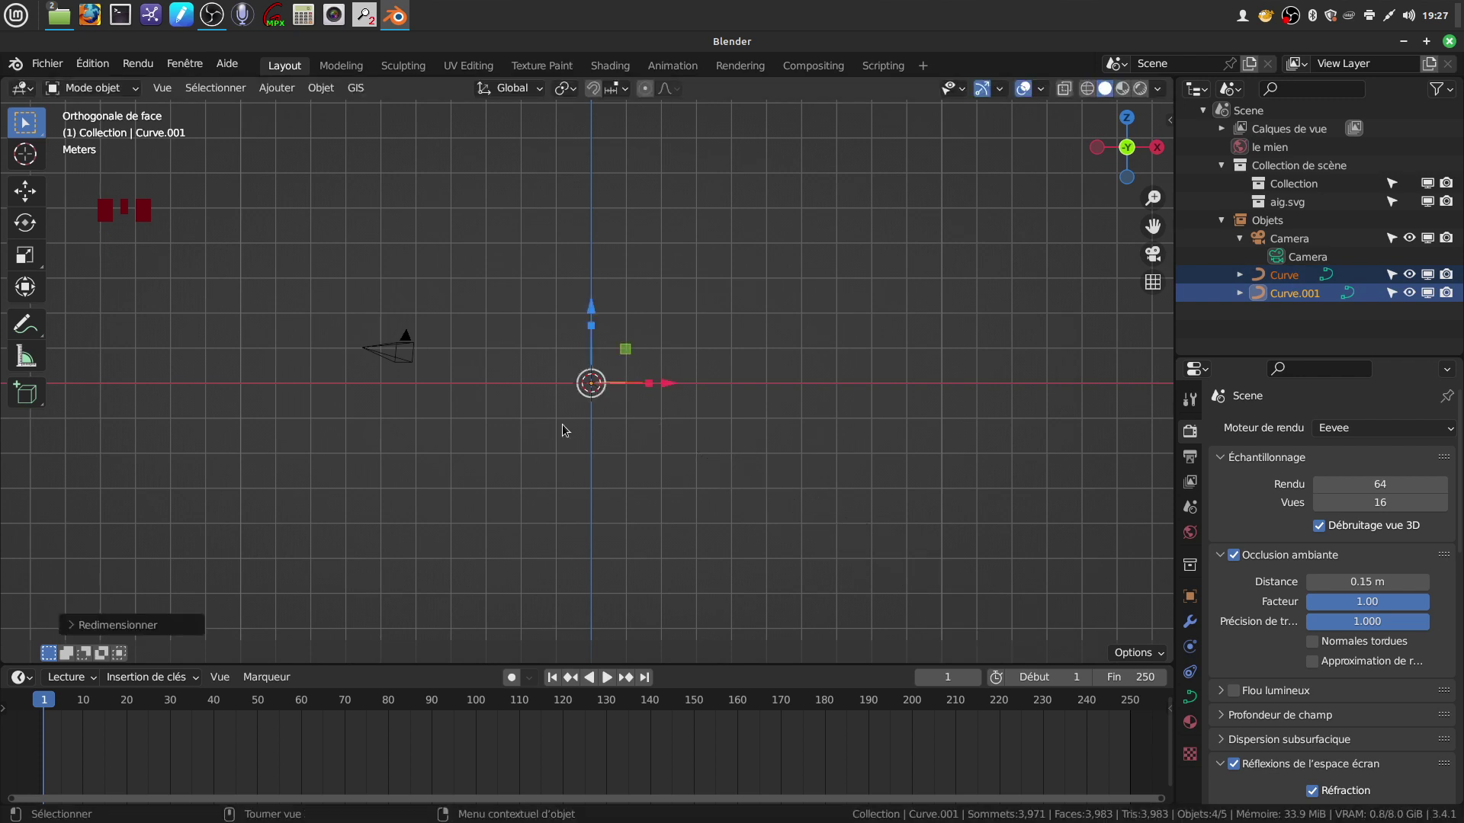
- Rotate both clock-hand curves 90° around the X axis so they stand upright
{"action": "key", "text": "r"}
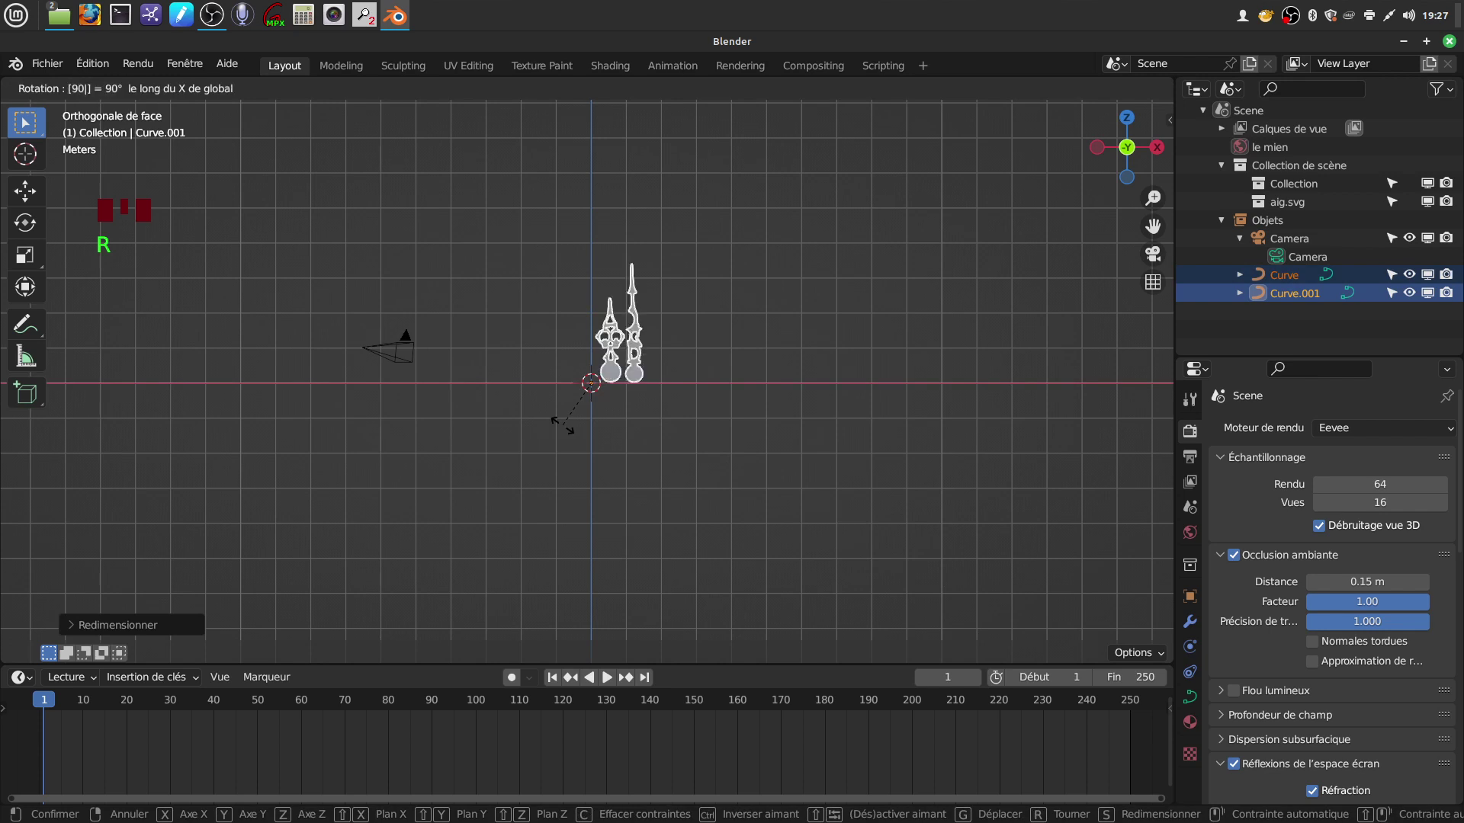
{"action": "scroll", "scroll_direction": "up", "scroll_amount": 3}
{"action": "left_click_drag", "start_coordinate": [558, 321], "coordinate": [548, 460]}
{"action": "scroll", "scroll_direction": "up", "scroll_amount": 3}
{"action": "left_click_drag", "start_coordinate": [570, 391], "coordinate": [735, 393]}
{"action": "left_click_drag", "start_coordinate": [734, 394], "coordinate": [642, 365]}
- Convert the first hand, Curve, from curve to mesh via Object > Convert, then select Curve.001
{"action": "left_click", "coordinate": [617, 367]}
{"action": "left_click_drag", "start_coordinate": [563, 392], "coordinate": [654, 449]}
{"action": "left_click_drag", "start_coordinate": [654, 449], "coordinate": [679, 623]}
{"action": "scroll", "scroll_direction": "up", "scroll_amount": 3}
{"action": "left_click_drag", "start_coordinate": [697, 573], "coordinate": [565, 375]}
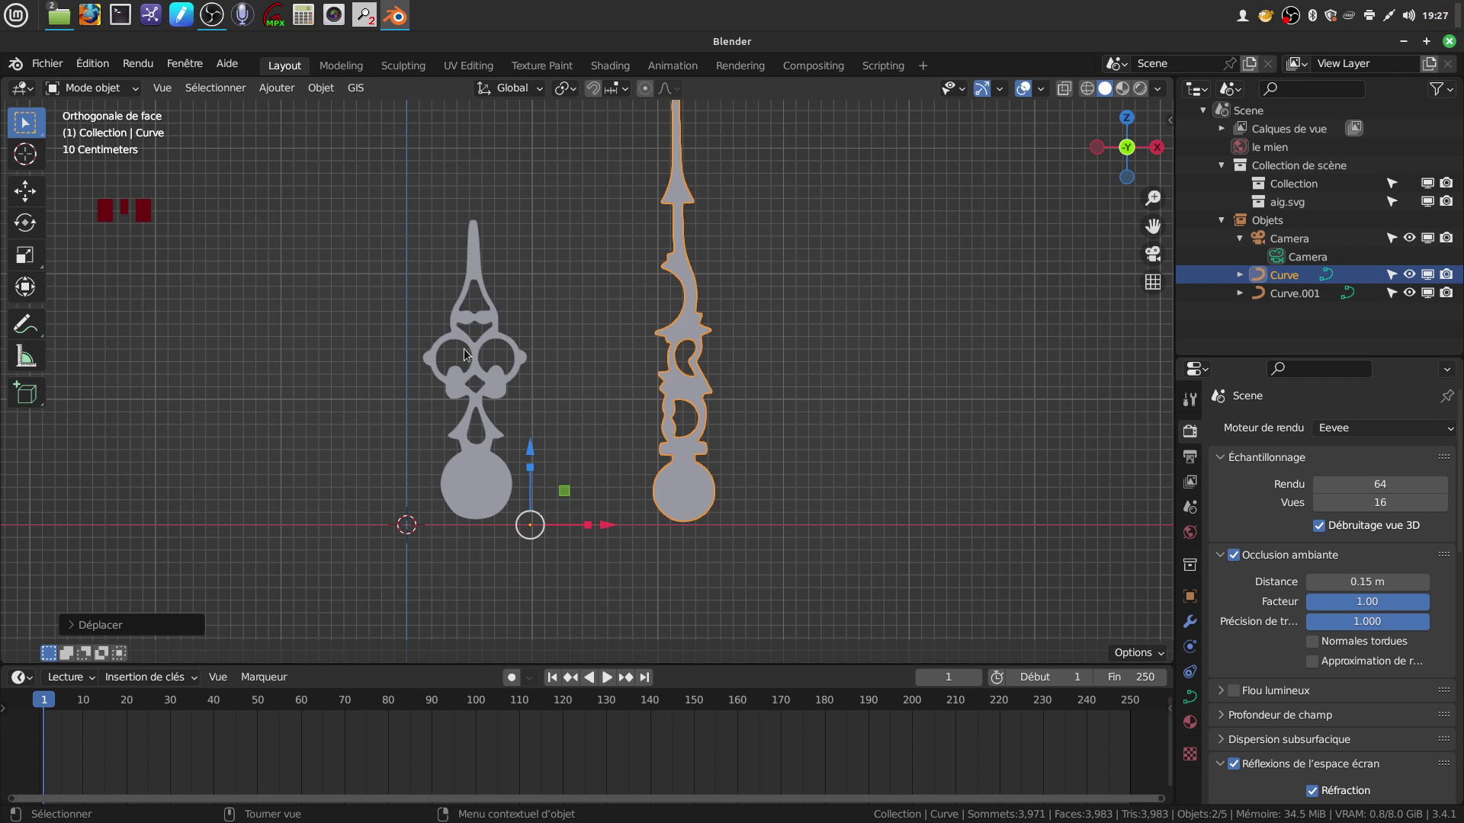
{"action": "scroll", "scroll_direction": "up", "scroll_amount": 3}
{"action": "scroll", "scroll_direction": "down", "scroll_amount": 3}
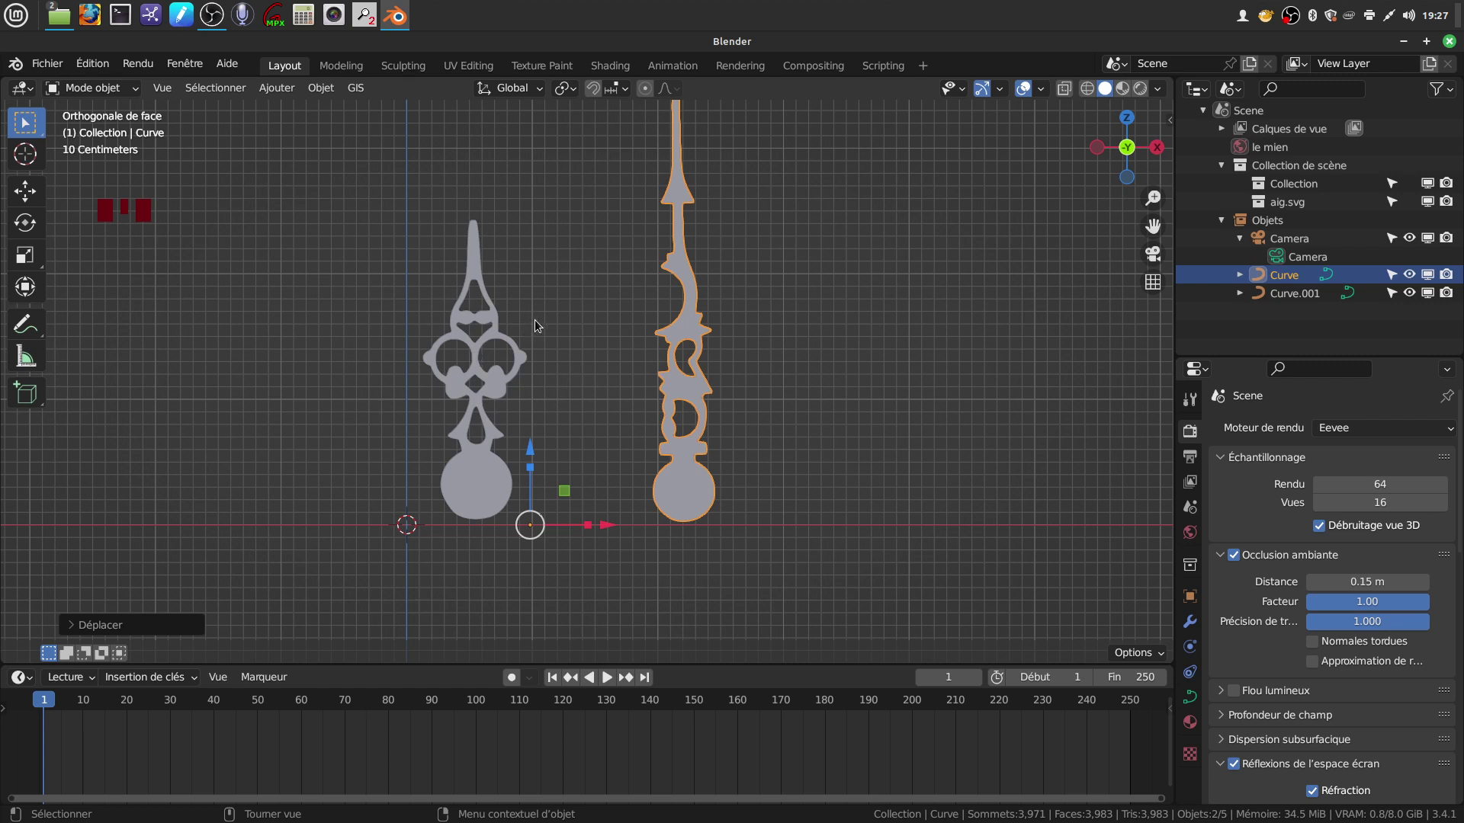
{"action": "left_click_drag", "start_coordinate": [575, 325], "coordinate": [694, 369]}
{"action": "scroll", "scroll_direction": "up", "scroll_amount": 3}
{"action": "left_click_drag", "start_coordinate": [317, 93], "coordinate": [535, 555]}
{"action": "left_click", "coordinate": [503, 507]}
{"action": "left_click_drag", "start_coordinate": [321, 91], "coordinate": [586, 640]}
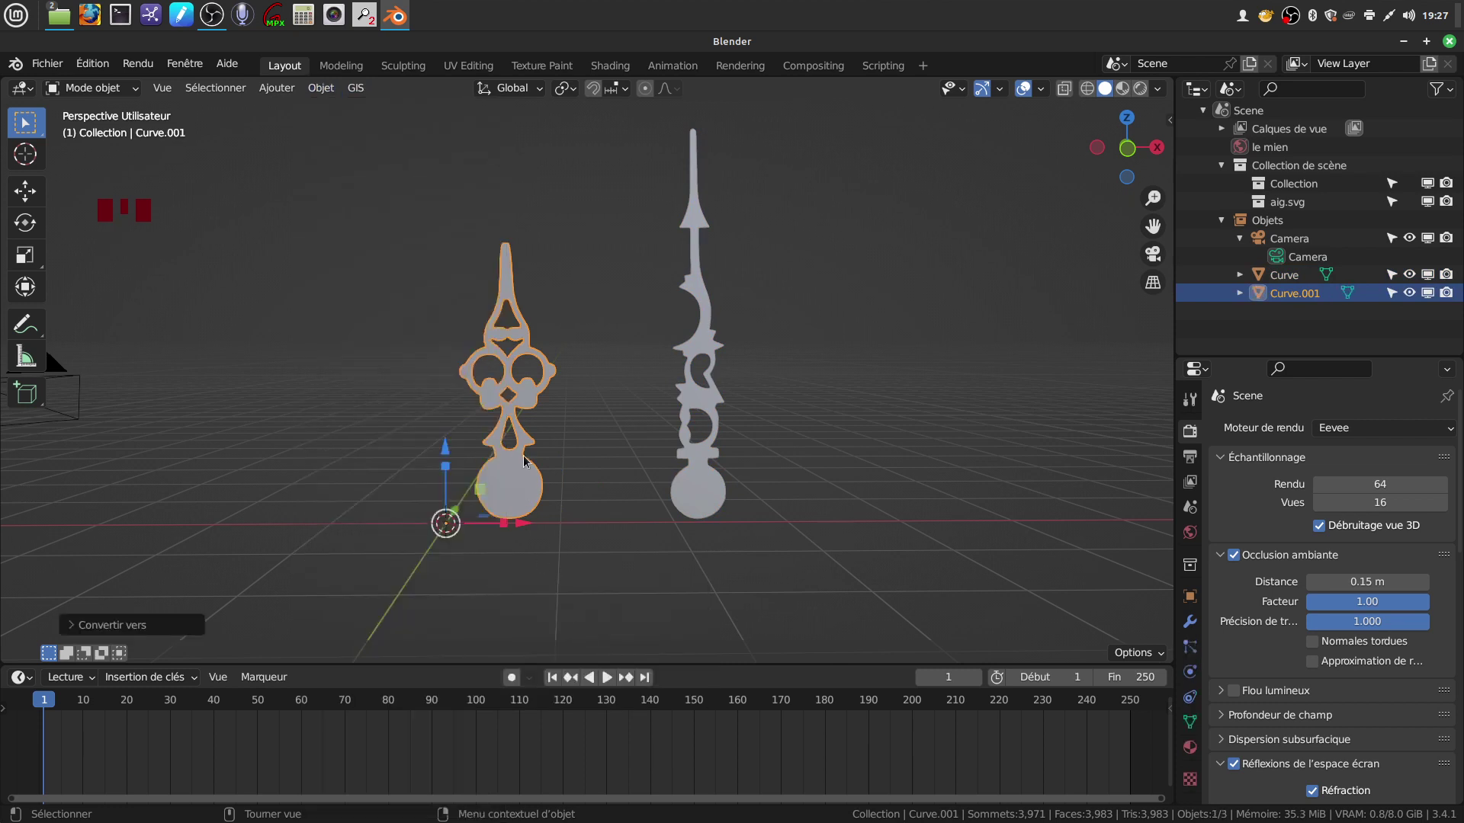
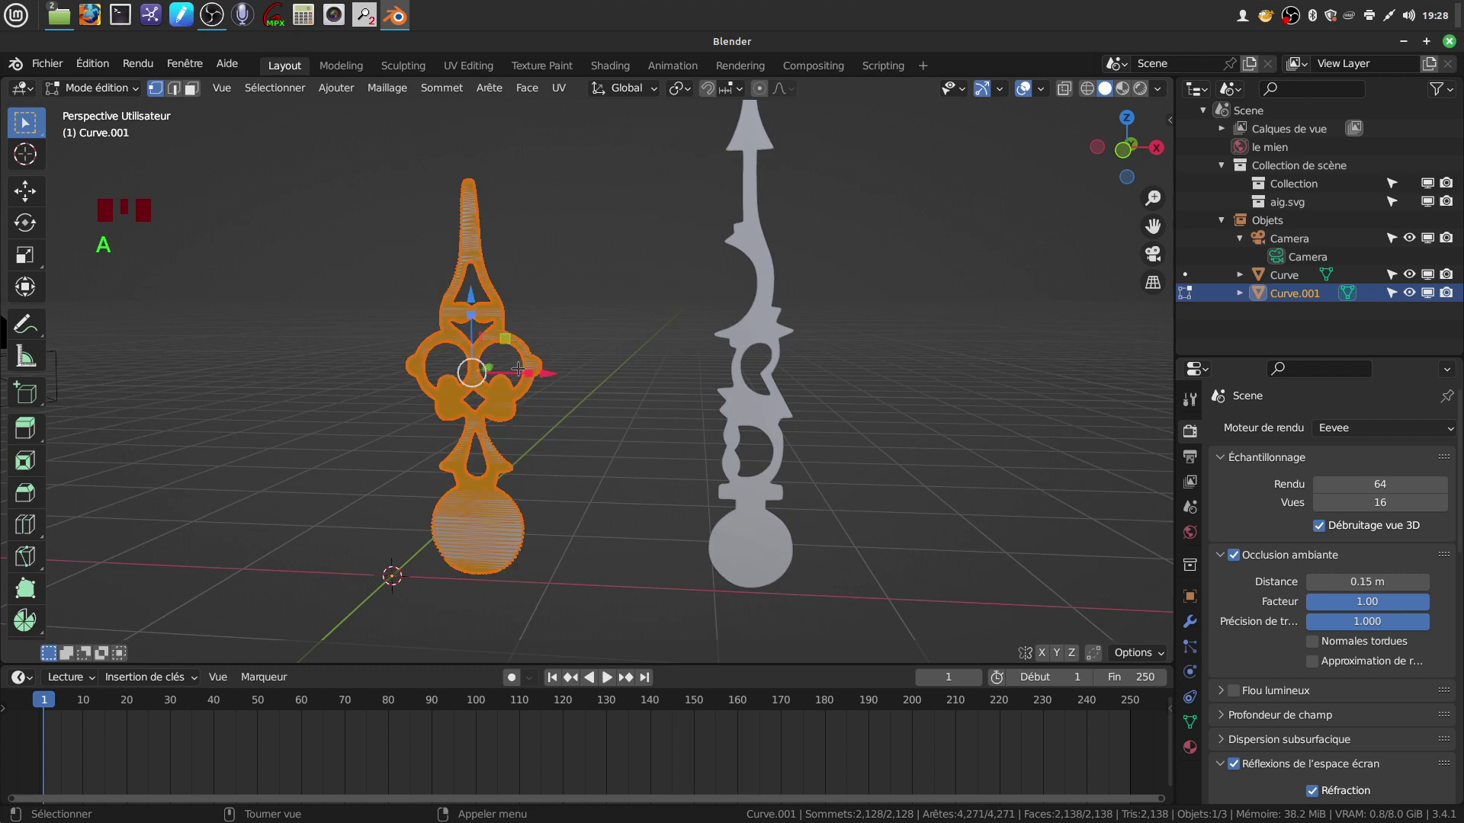
- Merge by Distance on all vertices of Curve.001, then select all of Curve and merge likewise
{"action": "key", "text": "x"}
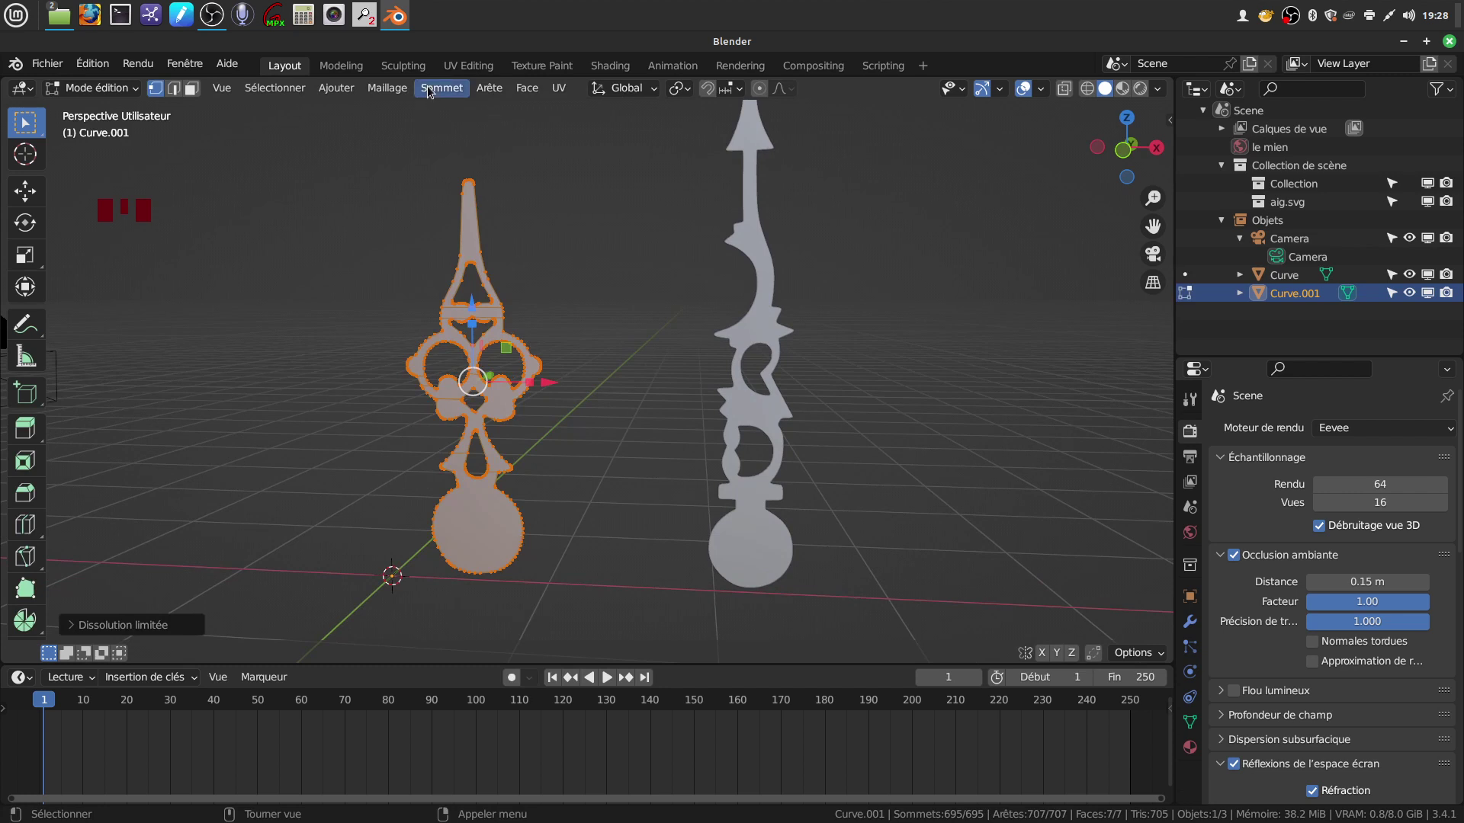
{"action": "left_click_drag", "start_coordinate": [392, 92], "coordinate": [641, 648]}
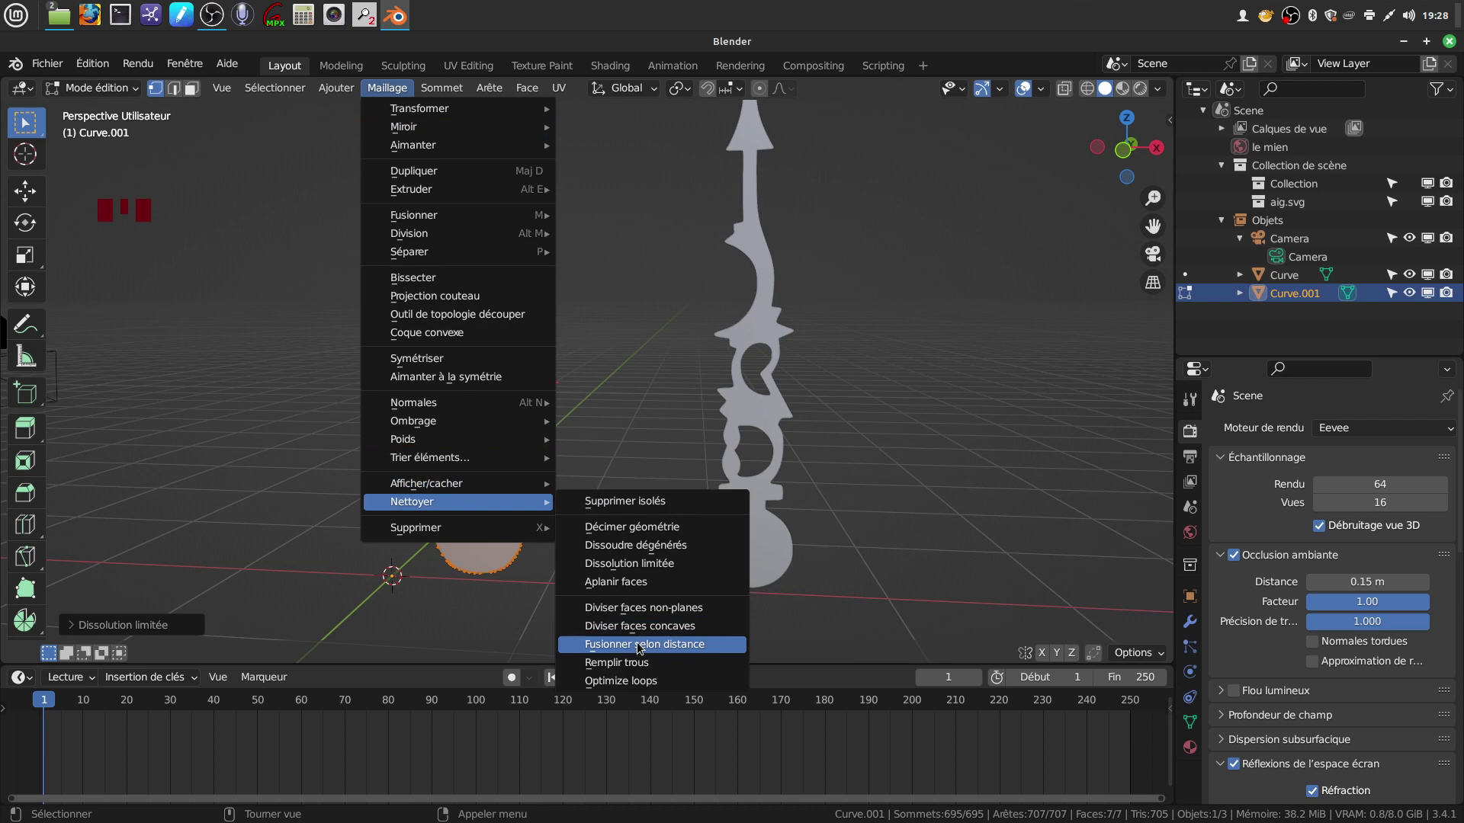
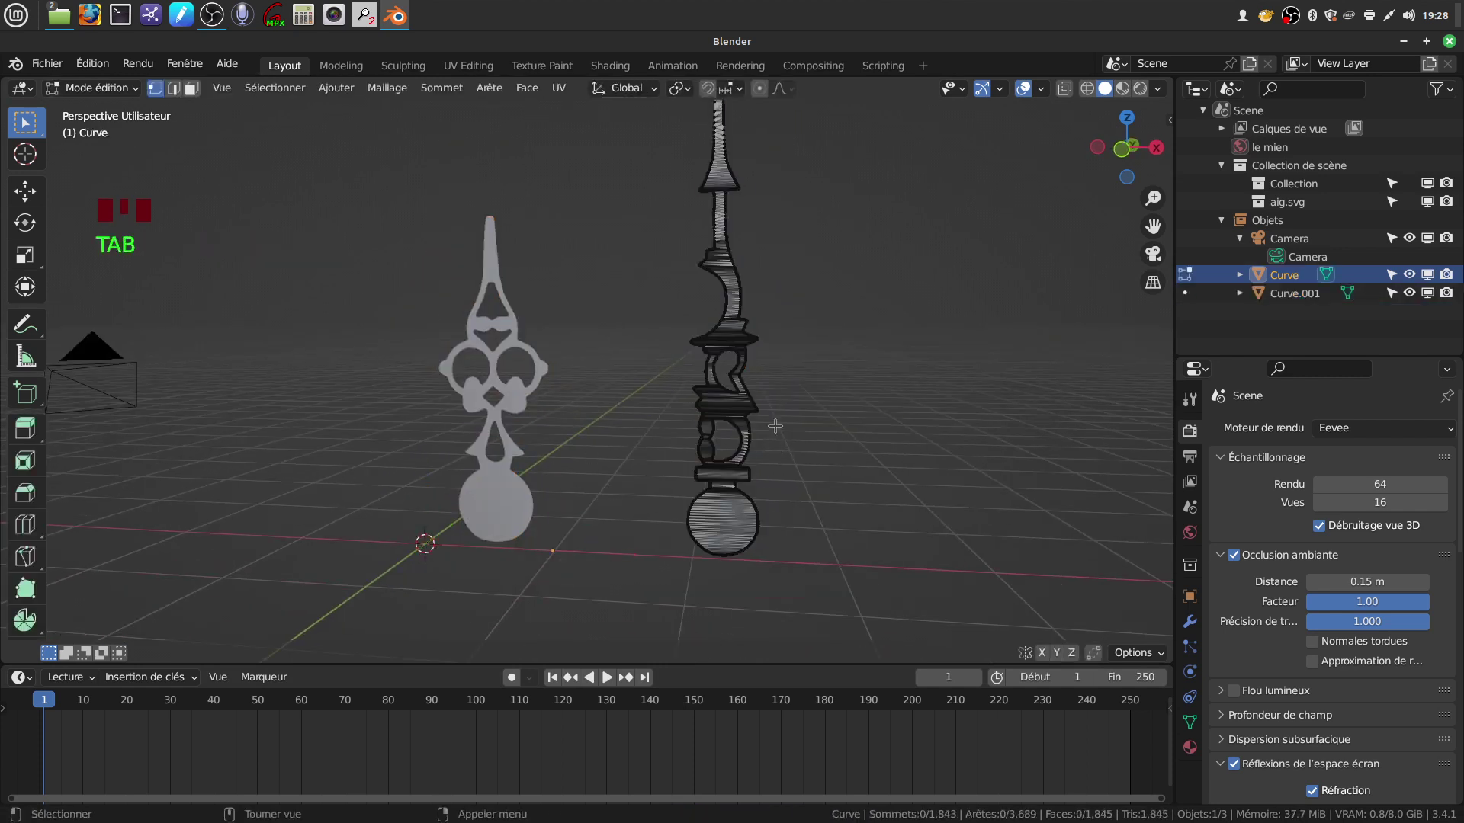
{"action": "key", "text": "a"}
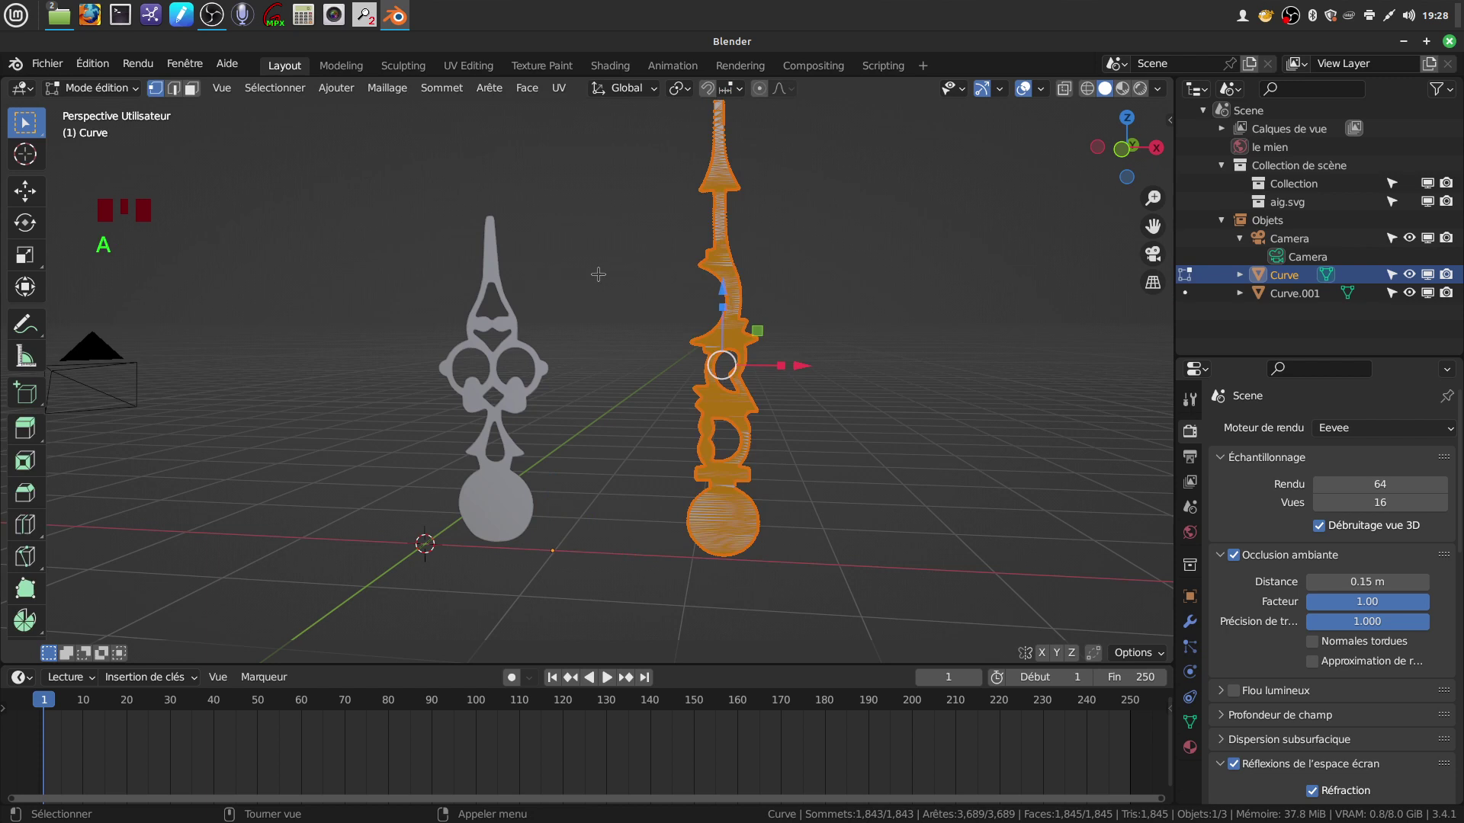
{"action": "key", "text": "x"}
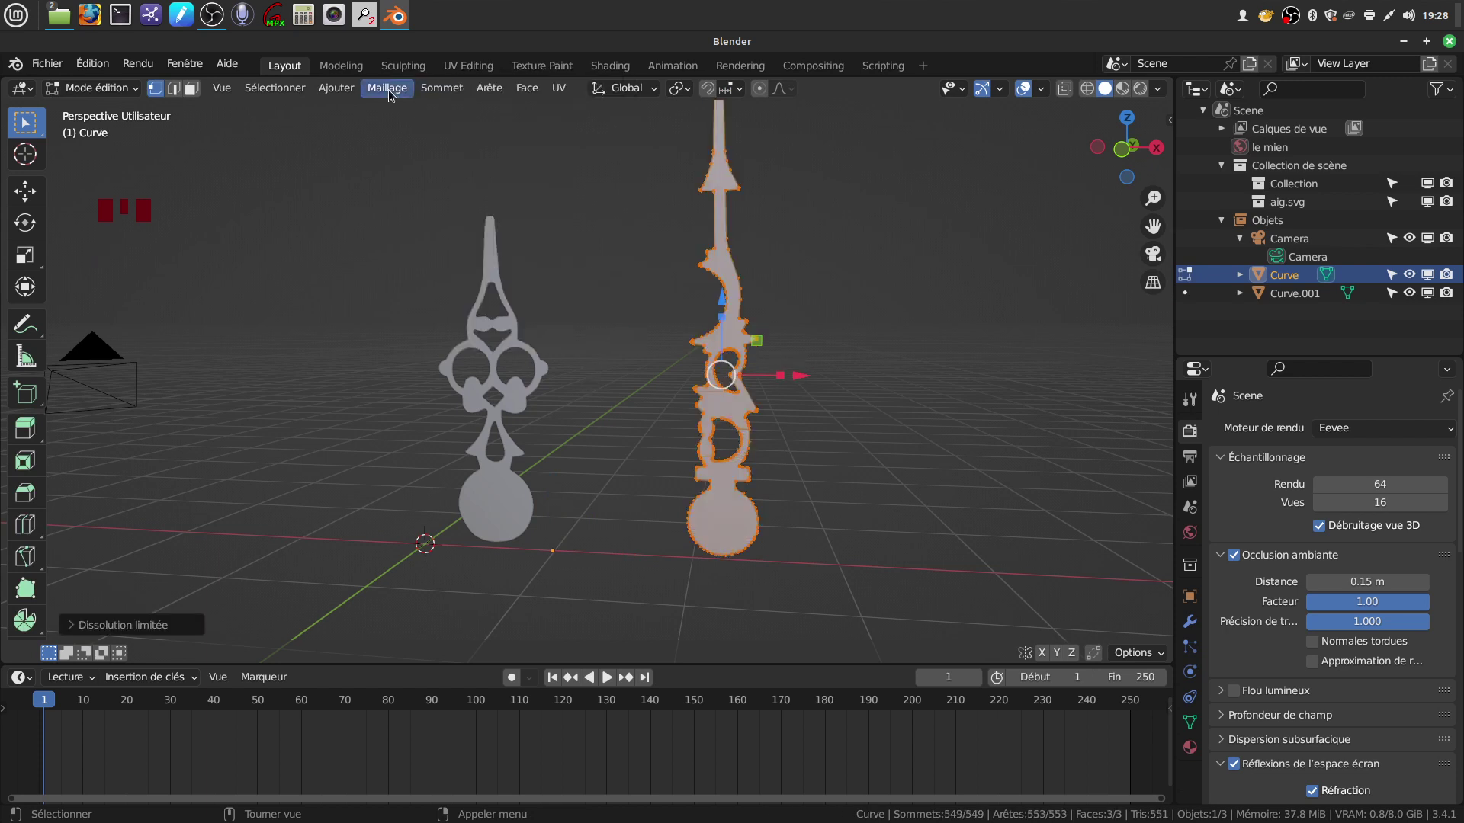
{"action": "left_click_drag", "start_coordinate": [394, 93], "coordinate": [653, 648]}
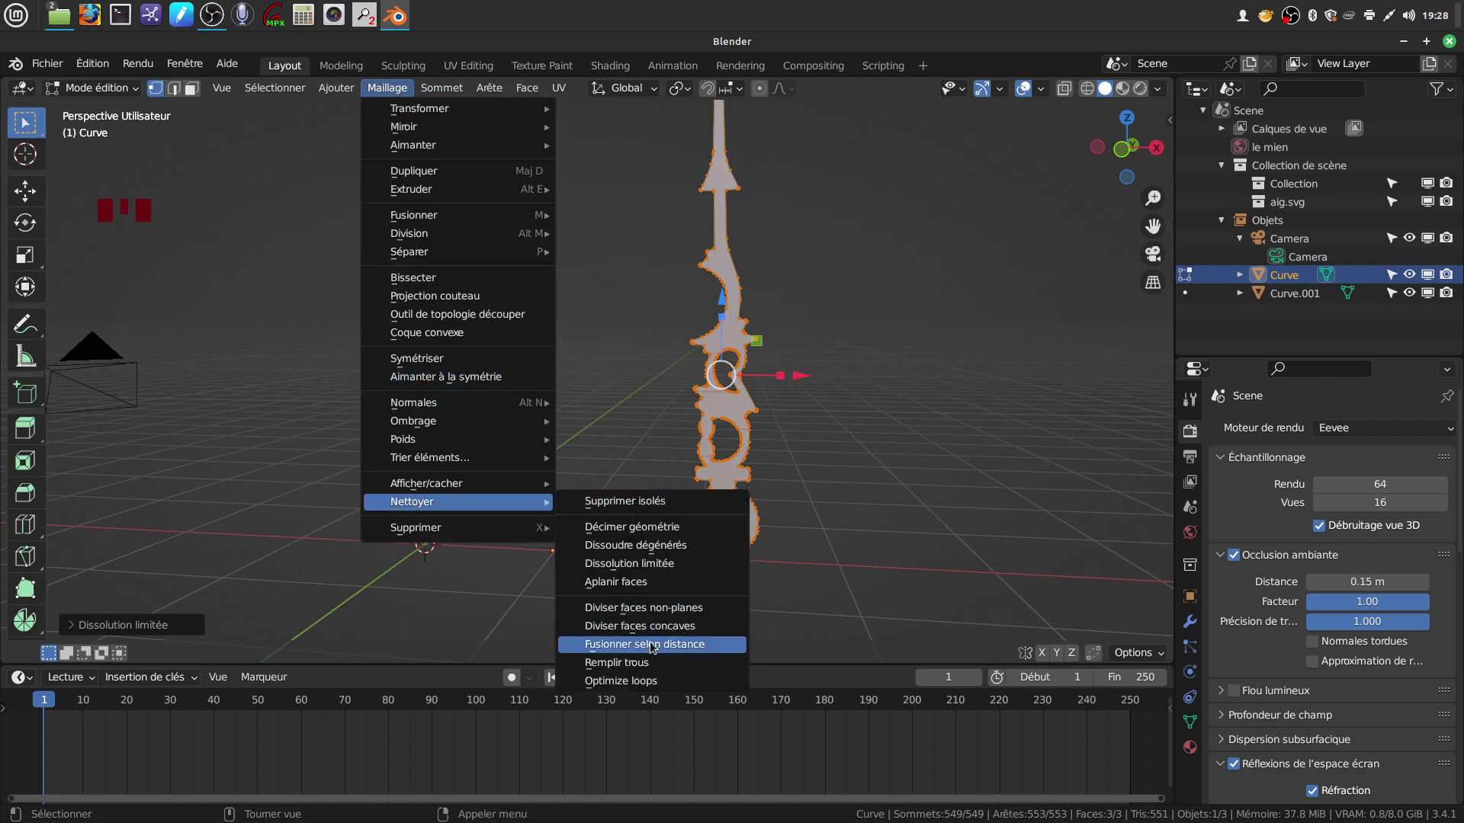
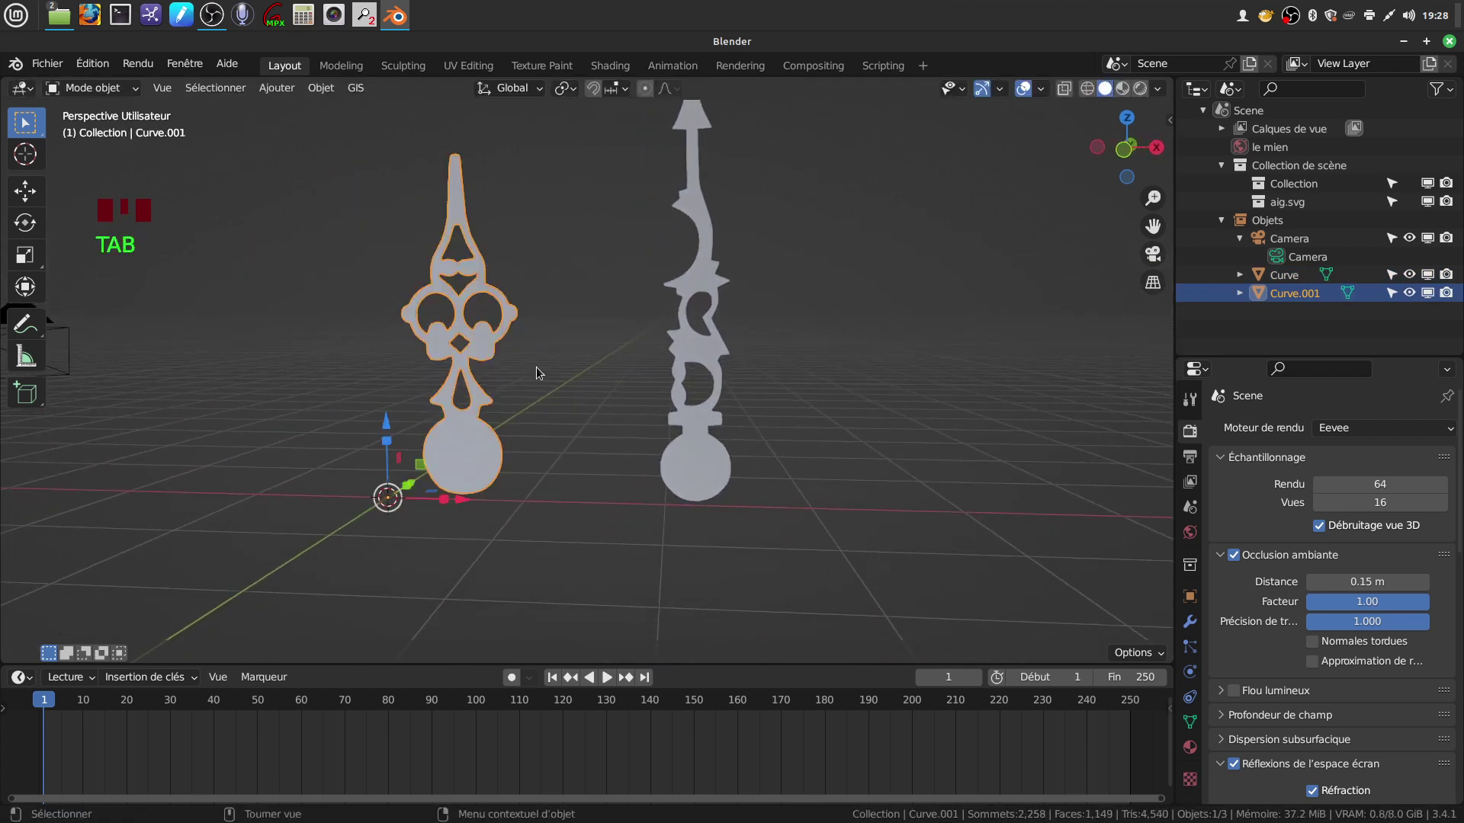
- From front view, edit Curve.001 and join two selected vertices with an edge across its round end
{"action": "left_click_drag", "start_coordinate": [564, 368], "coordinate": [509, 440]}
{"action": "key", "text": "KP_1"}
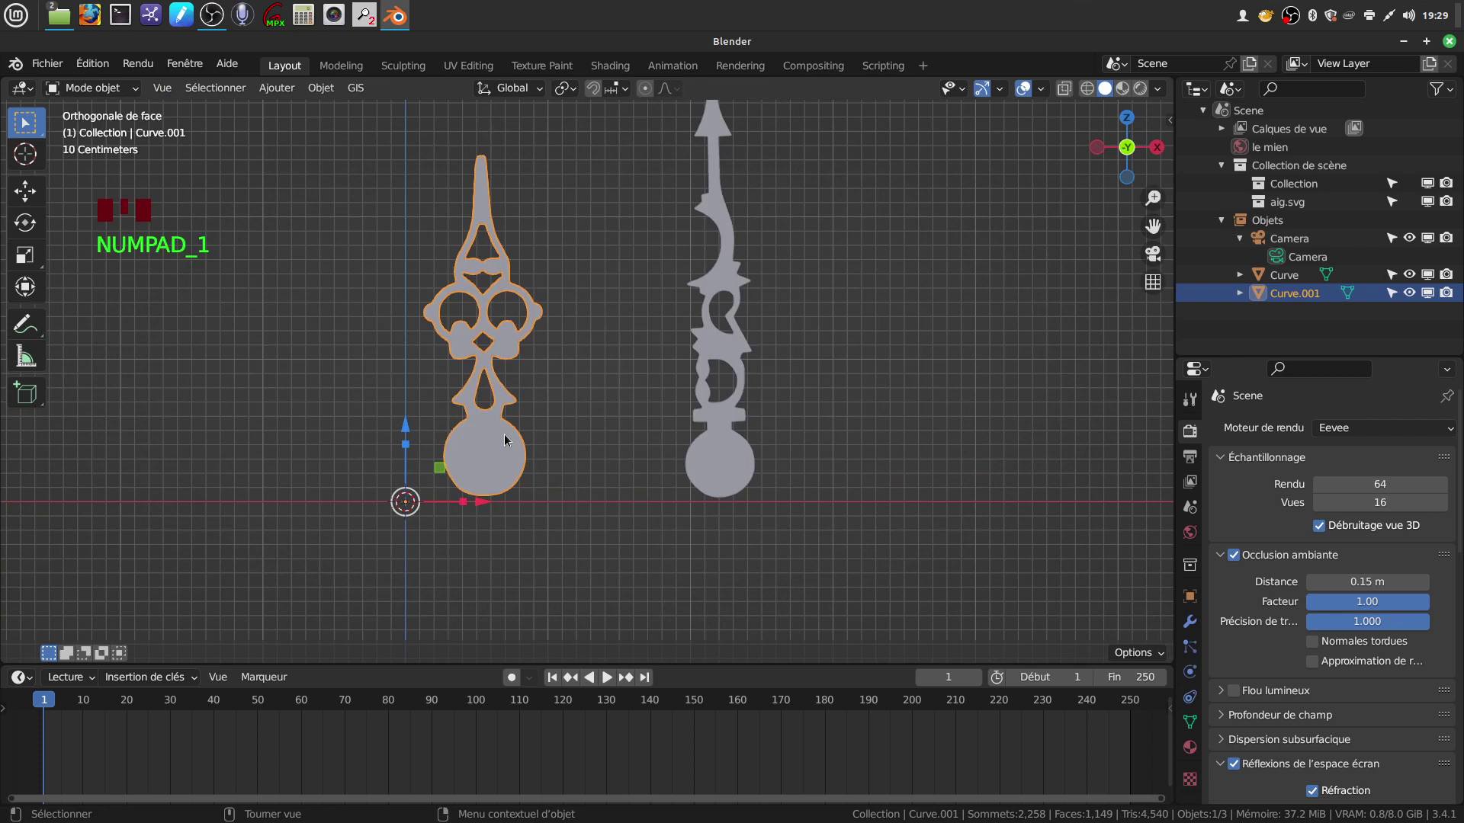
{"action": "scroll", "scroll_direction": "up", "scroll_amount": 3}
{"action": "left_click_drag", "start_coordinate": [510, 407], "coordinate": [488, 428]}
{"action": "key", "text": "Tab"}
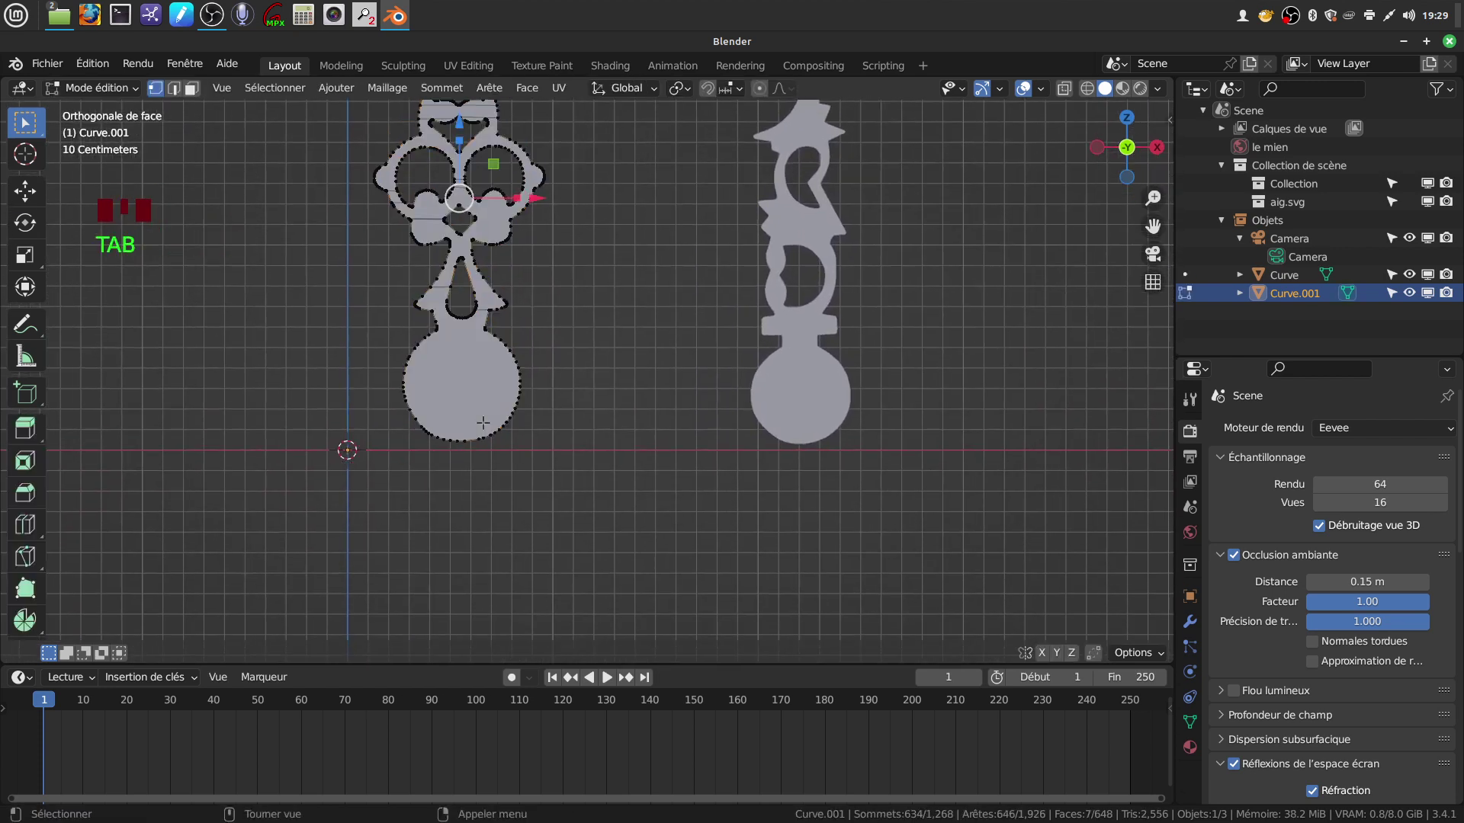
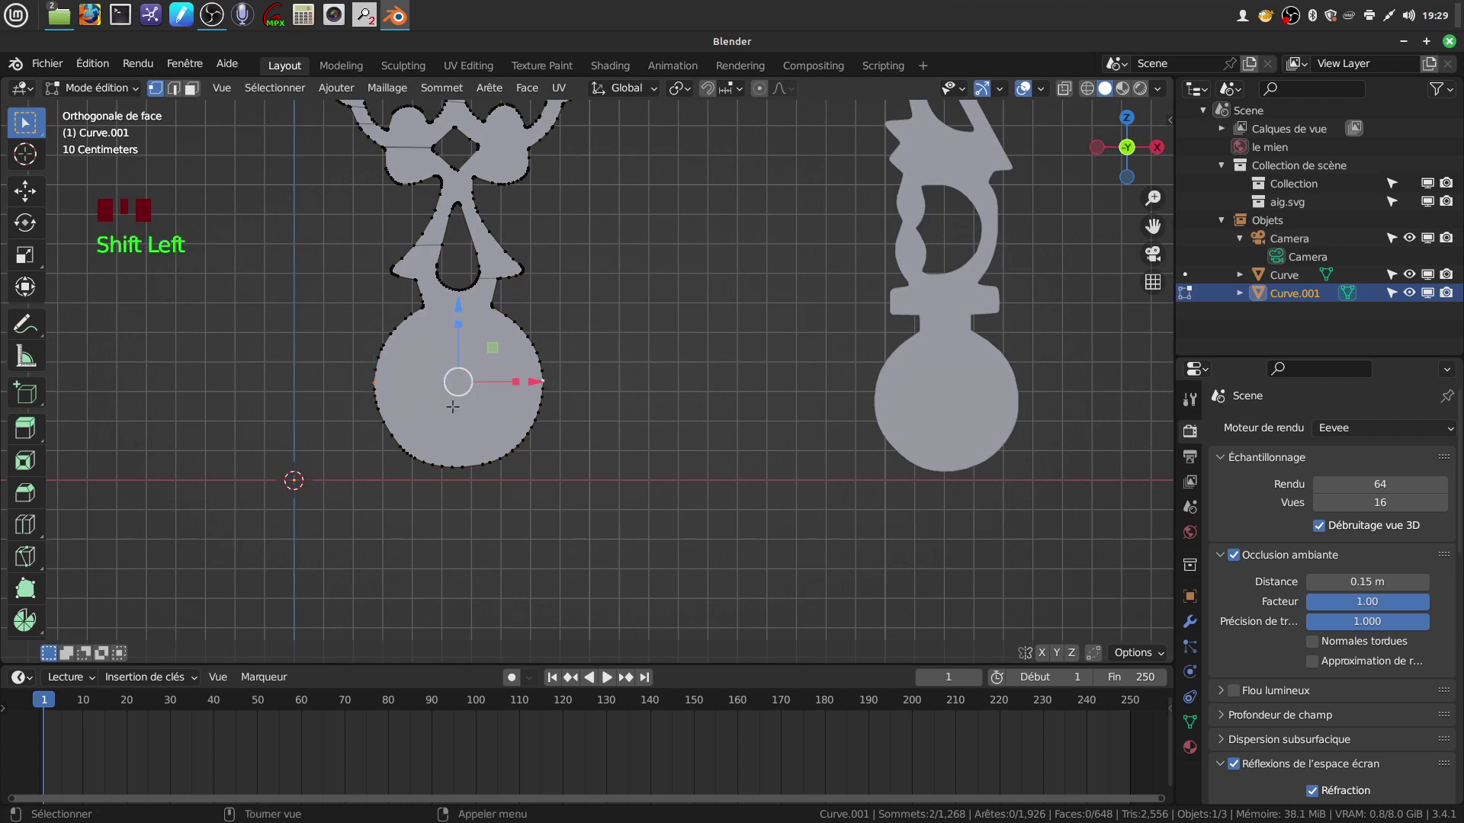
{"action": "key", "text": "j"}
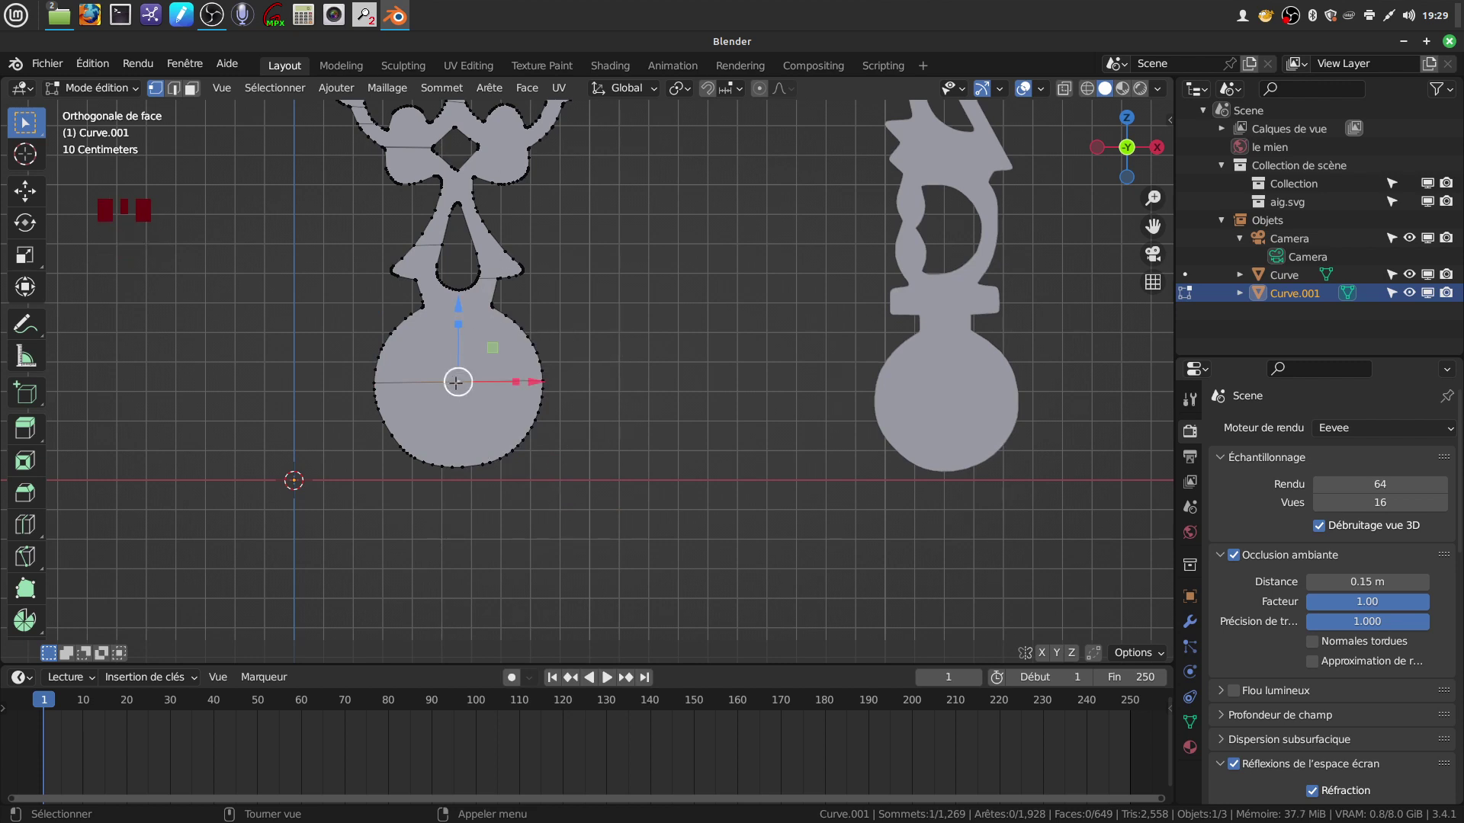
{"action": "key", "text": "q"}
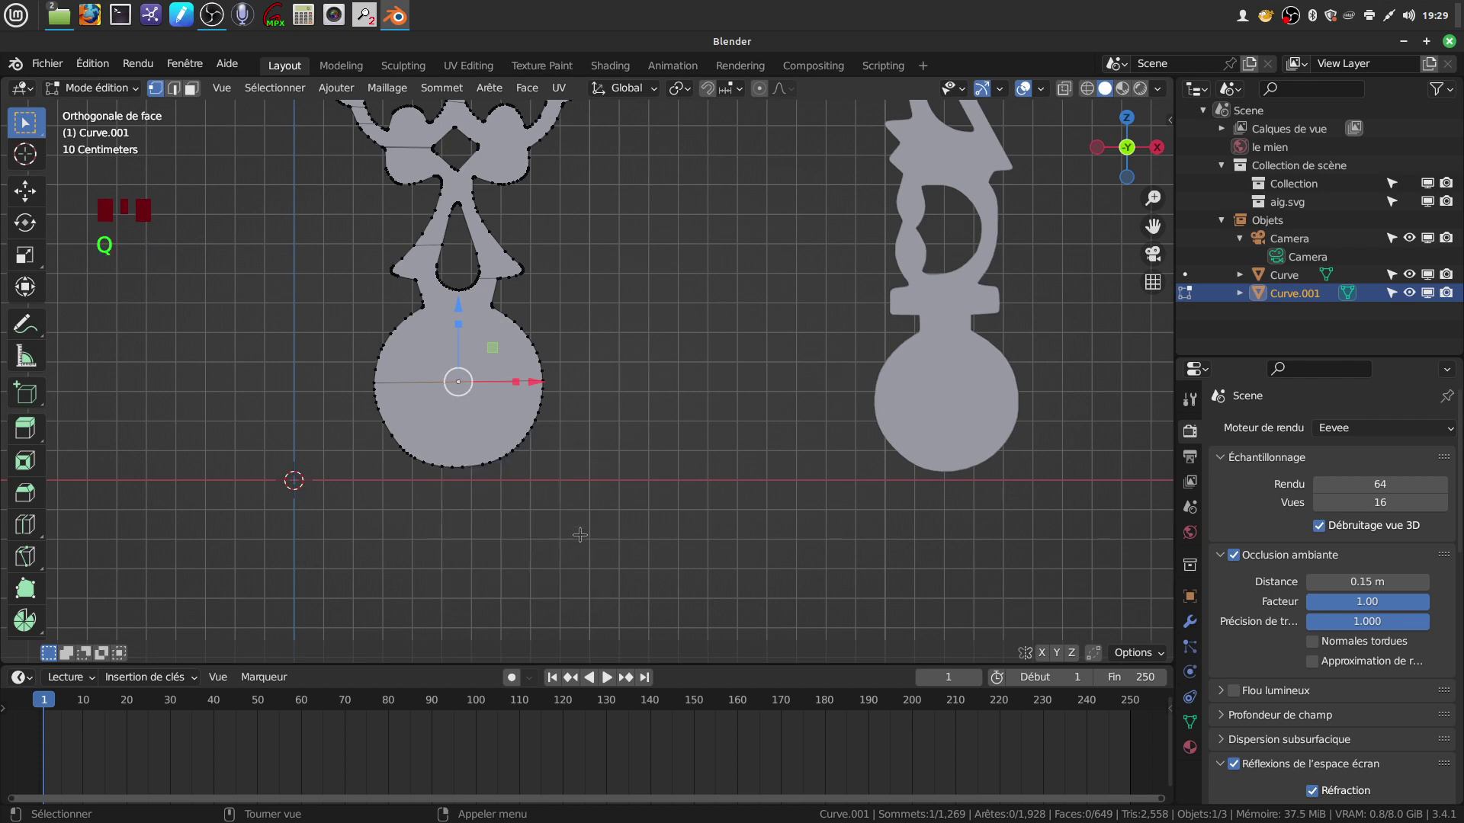
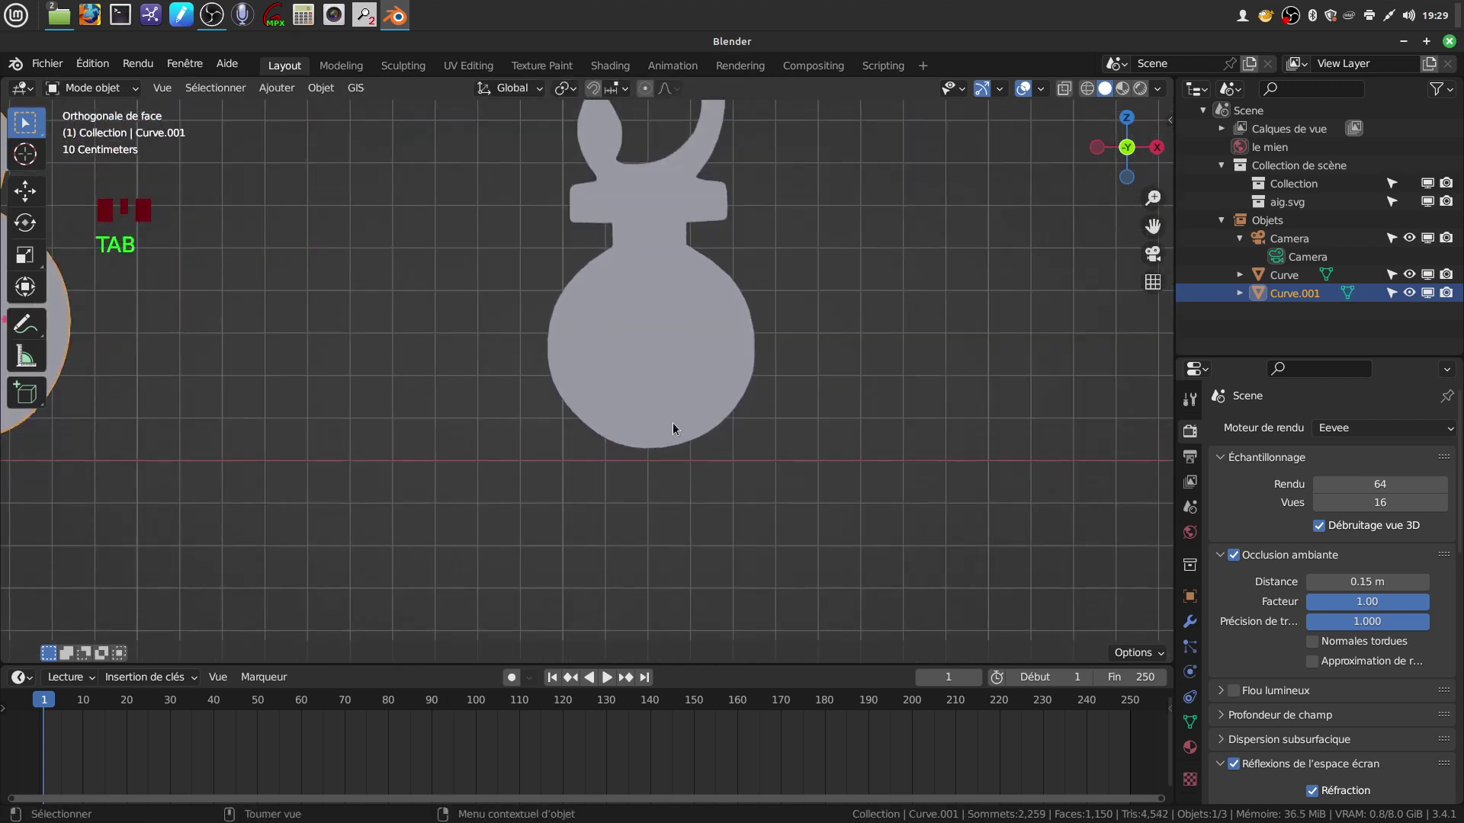
- In Edit Mode on Curve, connect the two opposite vertices across the round end with J
{"action": "key", "text": "Tab"}
{"action": "scroll", "scroll_direction": "up", "scroll_amount": 3}
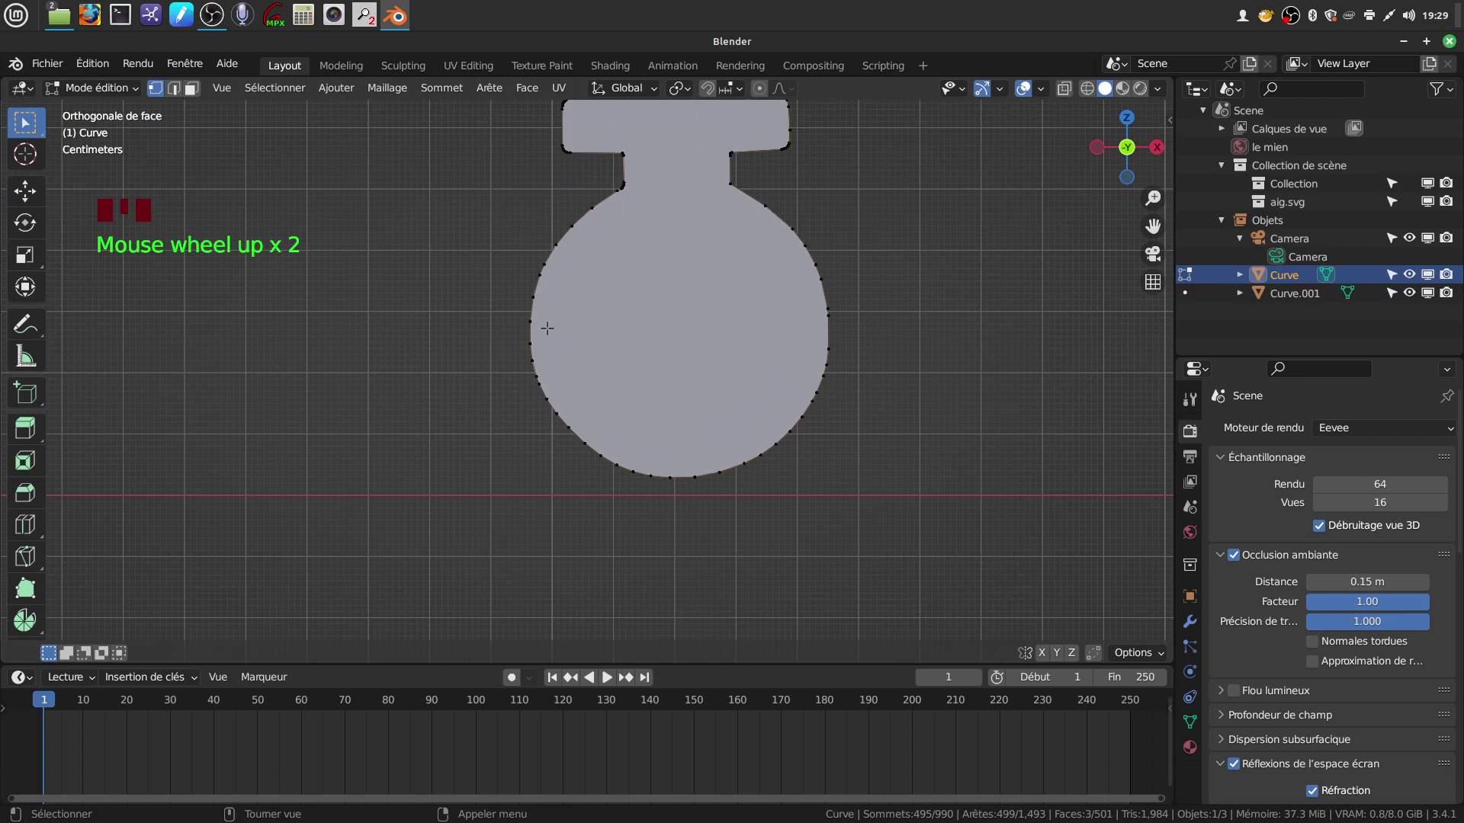
{"action": "scroll", "scroll_direction": "down", "scroll_amount": 3}
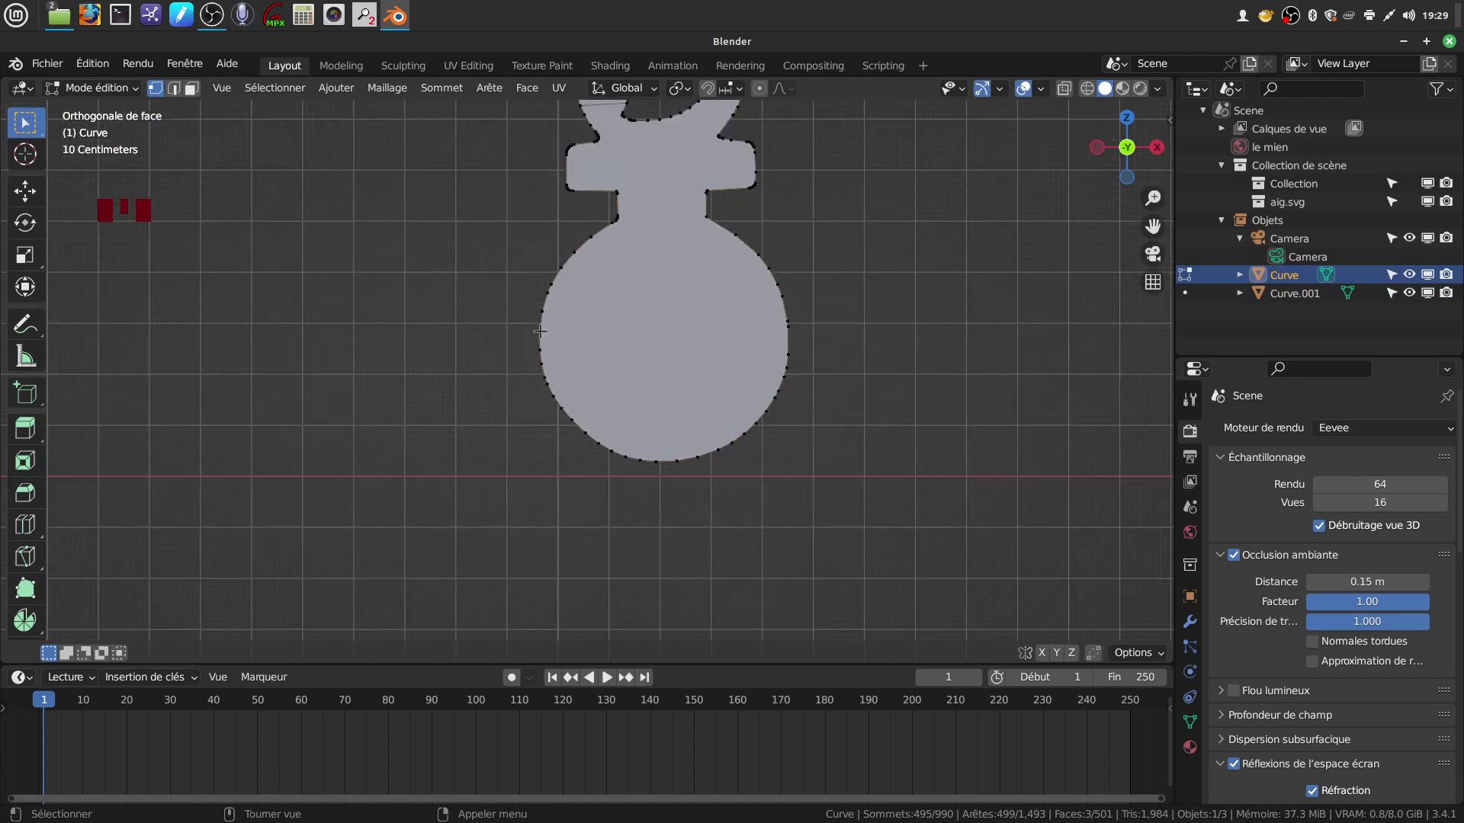
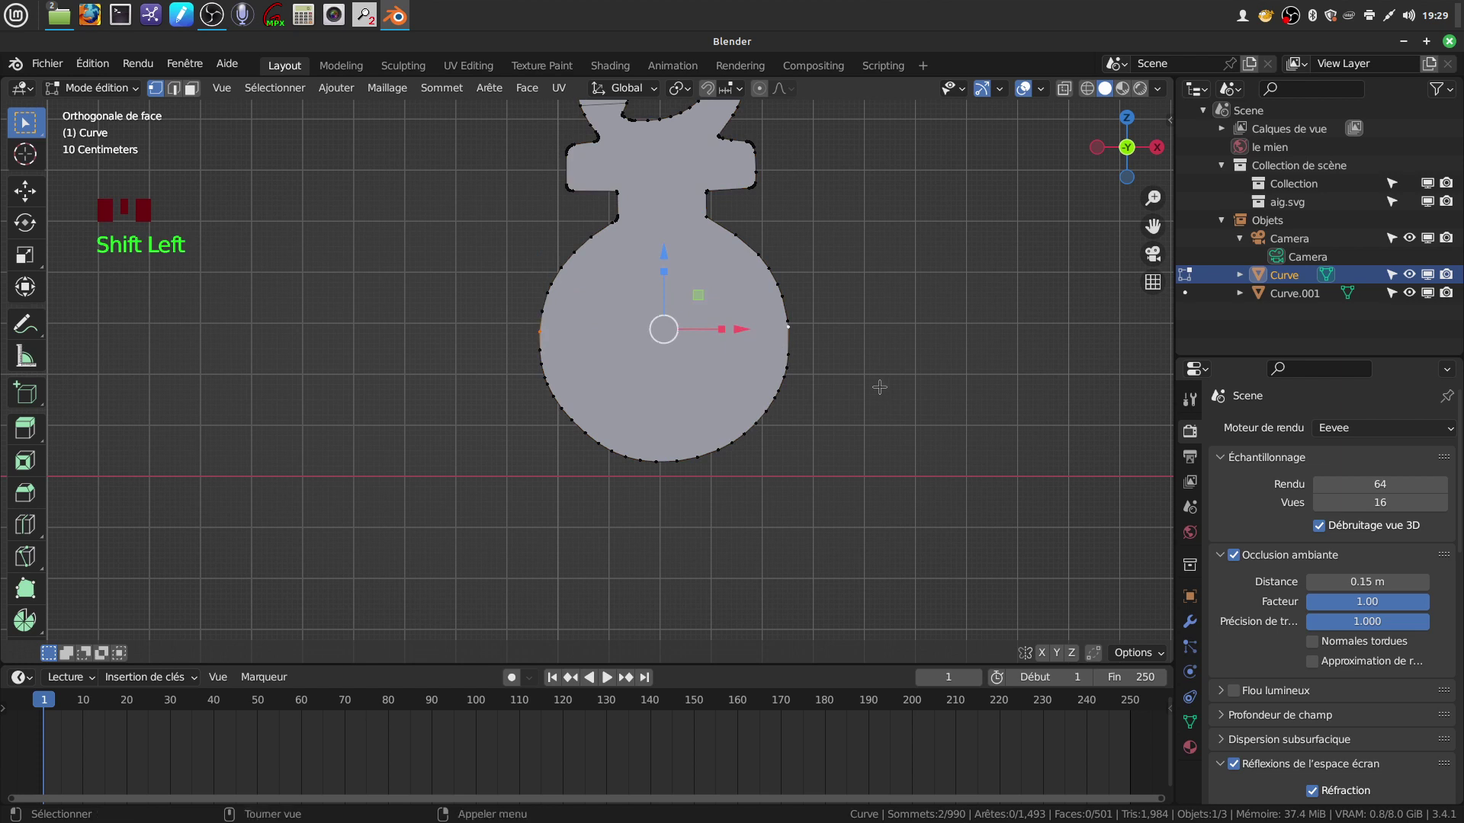
{"action": "key", "text": "j"}
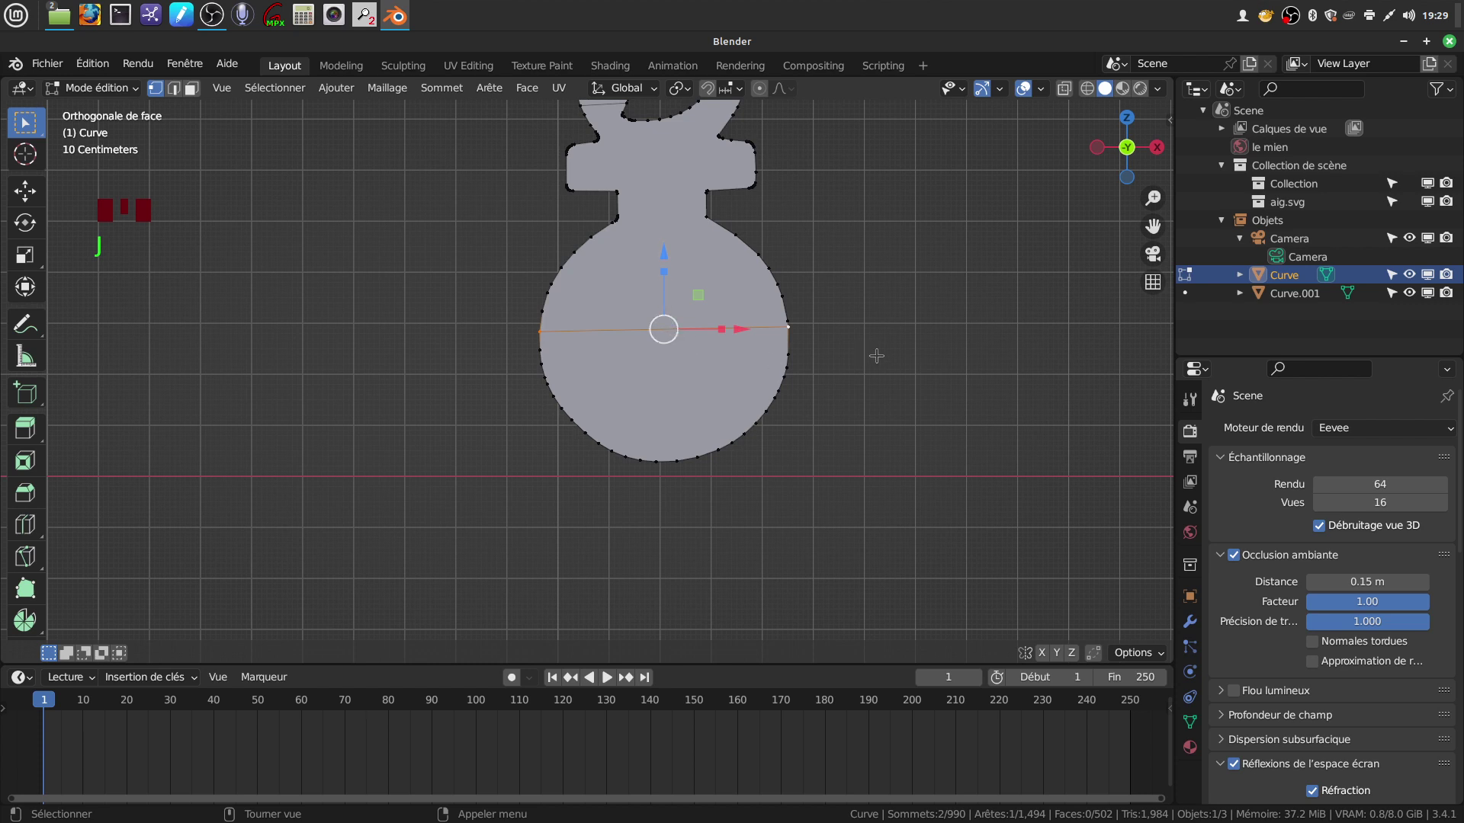
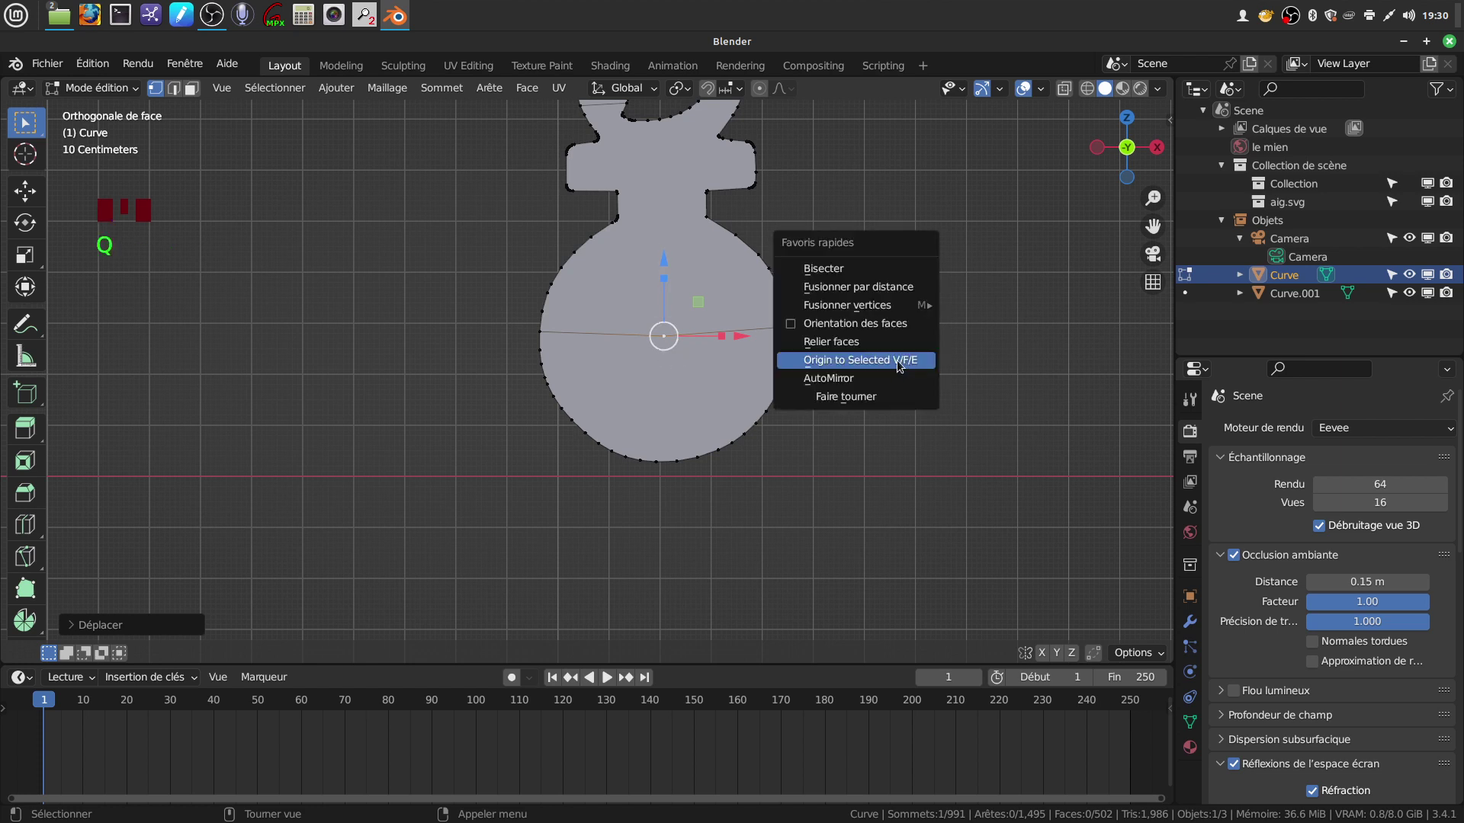
- Set origin to the selection, leave Edit Mode and orbit to check the hand's solid thickness
{"action": "key", "text": "Tab"}
{"action": "scroll", "scroll_direction": "down", "scroll_amount": 3}
{"action": "left_click_drag", "start_coordinate": [702, 451], "coordinate": [725, 479]}
{"action": "scroll", "scroll_direction": "up", "scroll_amount": 3}
{"action": "left_click_drag", "start_coordinate": [653, 378], "coordinate": [645, 423]}
{"action": "scroll", "scroll_direction": "up", "scroll_amount": 3}
{"action": "left_click_drag", "start_coordinate": [602, 397], "coordinate": [652, 396]}
{"action": "scroll", "scroll_direction": "up", "scroll_amount": 3}
- Orbit and pan along the Curve hand's edge to inspect its sharp thickness
{"action": "left_click_drag", "start_coordinate": [602, 366], "coordinate": [627, 431]}
{"action": "scroll", "scroll_direction": "up", "scroll_amount": 3}
{"action": "middle_click", "coordinate": [594, 411]}
{"action": "scroll", "scroll_direction": "down", "scroll_amount": 3}
{"action": "left_click_drag", "start_coordinate": [606, 398], "coordinate": [612, 279]}
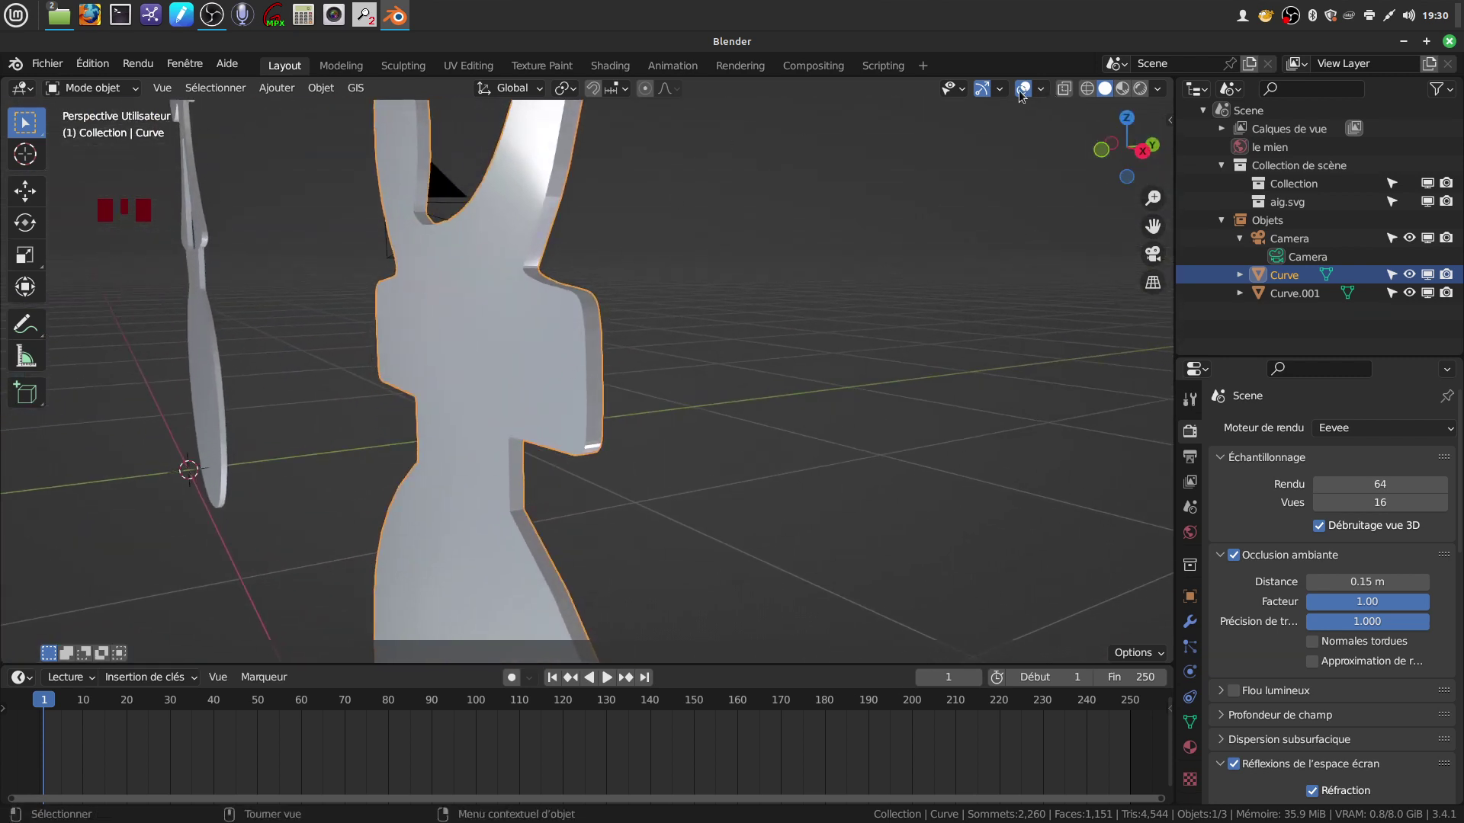
{"action": "left_click_drag", "start_coordinate": [1045, 96], "coordinate": [665, 375]}
{"action": "scroll", "scroll_direction": "up", "scroll_amount": 3}
{"action": "left_click_drag", "start_coordinate": [683, 363], "coordinate": [967, 352]}
- Bevel the Curve hand with the add-on's Biseauter tool and set the amount to 0.001 m
{"action": "key", "text": "n"}
{"action": "left_click", "coordinate": [1167, 336]}
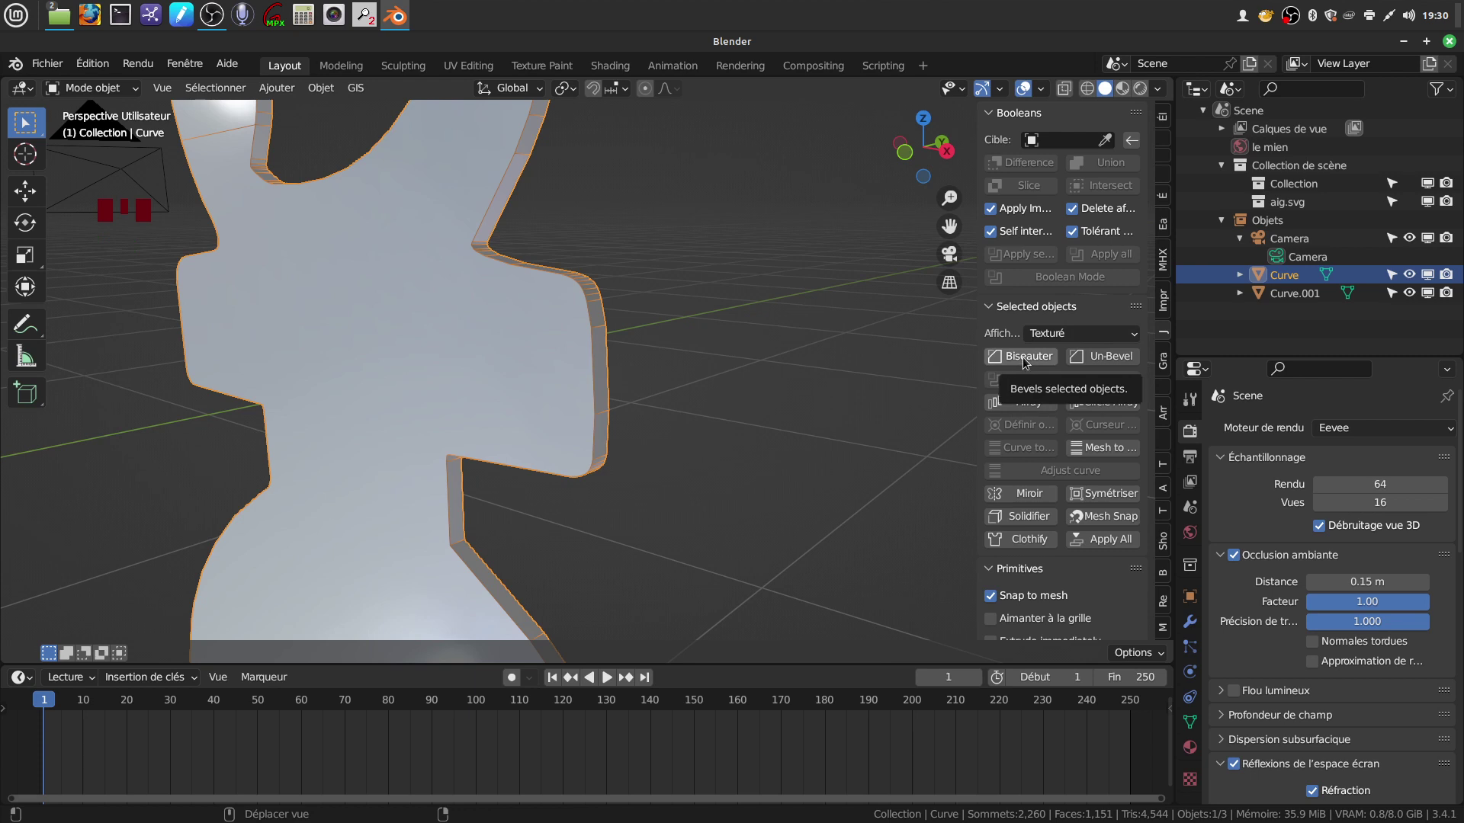
{"action": "left_click_drag", "start_coordinate": [1027, 362], "coordinate": [1229, 615]}
{"action": "left_click", "coordinate": [1196, 632]}
{"action": "left_click_drag", "start_coordinate": [1369, 526], "coordinate": [1341, 534]}
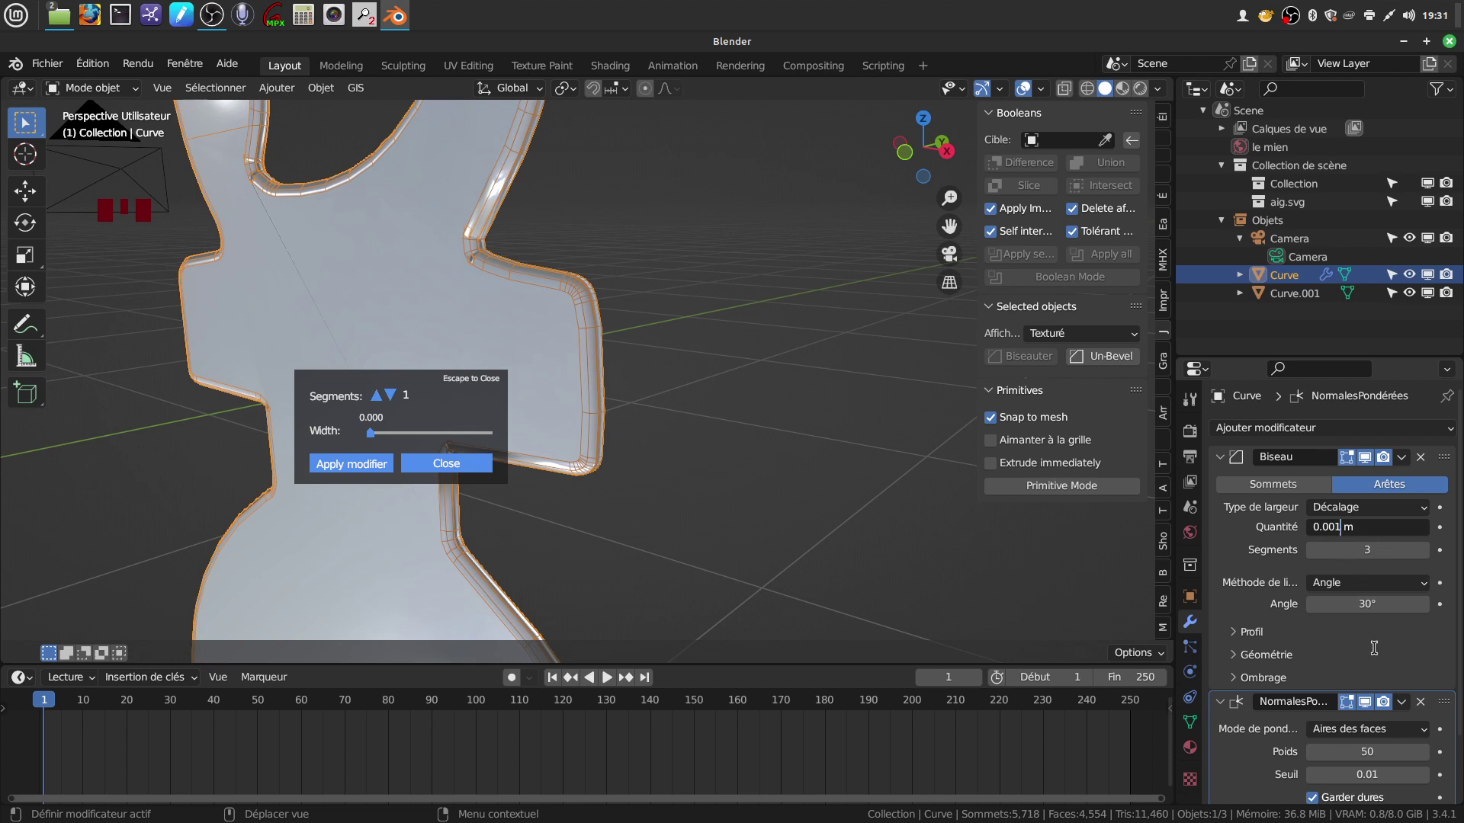
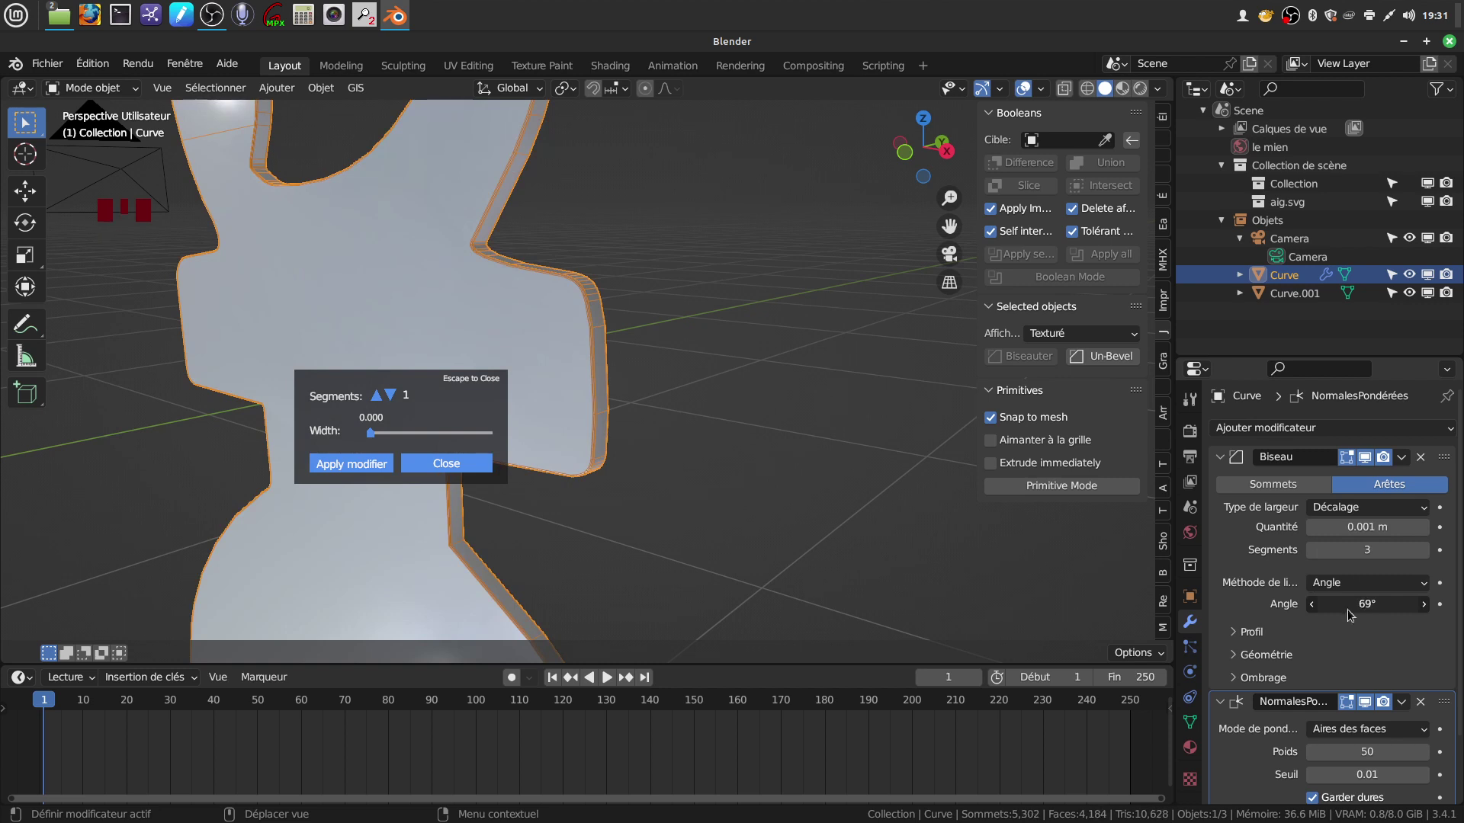
- Raise the Bevel modifier's limit angle and orbit around the hand to check the result
{"action": "left_click_drag", "start_coordinate": [614, 429], "coordinate": [644, 424]}
{"action": "scroll", "scroll_direction": "up", "scroll_amount": 3}
{"action": "left_click_drag", "start_coordinate": [622, 317], "coordinate": [702, 299]}
{"action": "scroll", "scroll_direction": "down", "scroll_amount": 3}
{"action": "scroll", "scroll_direction": "down", "scroll_amount": 3}
{"action": "left_click_drag", "start_coordinate": [1425, 708], "coordinate": [755, 418]}
{"action": "scroll", "scroll_direction": "down", "scroll_amount": 3}
{"action": "left_click_drag", "start_coordinate": [682, 449], "coordinate": [743, 457]}
{"action": "scroll", "scroll_direction": "down", "scroll_amount": 3}
{"action": "left_click_drag", "start_coordinate": [645, 454], "coordinate": [1392, 477]}
{"action": "left_click_drag", "start_coordinate": [1403, 461], "coordinate": [700, 425]}
{"action": "scroll", "scroll_direction": "down", "scroll_amount": 3}
{"action": "left_click_drag", "start_coordinate": [677, 427], "coordinate": [453, 462]}
{"action": "left_click_drag", "start_coordinate": [602, 436], "coordinate": [611, 433]}
{"action": "scroll", "scroll_direction": "down", "scroll_amount": 3}
{"action": "left_click_drag", "start_coordinate": [578, 431], "coordinate": [637, 304]}
- Apply all of Curve's modifiers permanently, then select the other hand, Curve.001
{"action": "left_click", "coordinate": [636, 304]}
{"action": "left_click_drag", "start_coordinate": [637, 304], "coordinate": [740, 370]}
{"action": "scroll", "scroll_direction": "up", "scroll_amount": 3}
{"action": "left_click_drag", "start_coordinate": [673, 263], "coordinate": [324, 462]}
{"action": "left_click", "coordinate": [324, 462]}
{"action": "left_click_drag", "start_coordinate": [394, 432], "coordinate": [533, 460]}
{"action": "scroll", "scroll_direction": "up", "scroll_amount": 3}
{"action": "left_click_drag", "start_coordinate": [527, 449], "coordinate": [541, 478]}
{"action": "scroll", "scroll_direction": "up", "scroll_amount": 3}
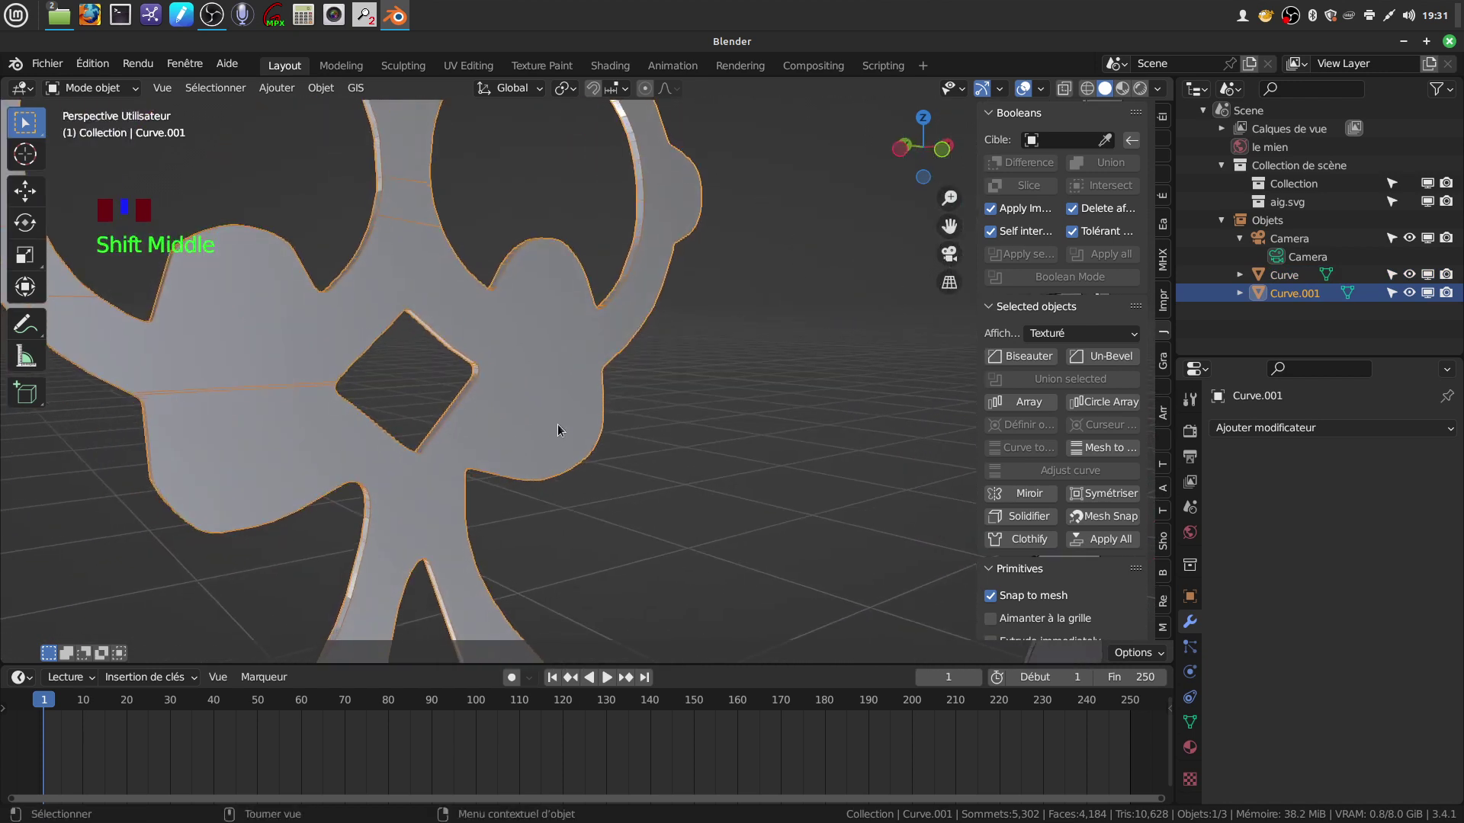
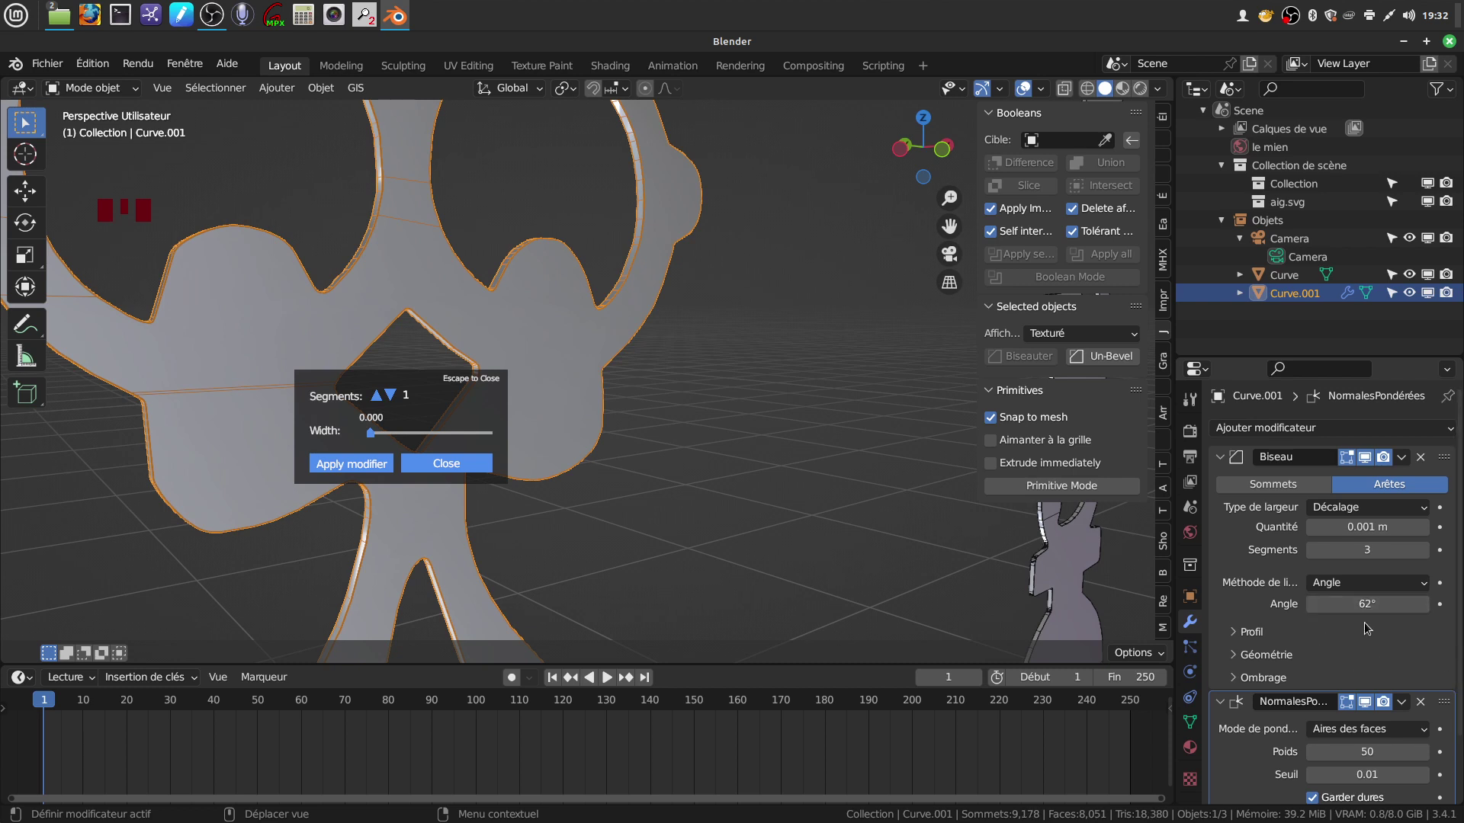
- Set Curve.001's bevel limit angle around 62° and orbit to inspect the bevelled edges
{"action": "left_click_drag", "start_coordinate": [1382, 660], "coordinate": [1395, 678]}
{"action": "scroll", "scroll_direction": "down", "scroll_amount": 3}
{"action": "left_click_drag", "start_coordinate": [1431, 748], "coordinate": [1387, 717]}
{"action": "scroll", "scroll_direction": "down", "scroll_amount": 3}
{"action": "scroll", "scroll_direction": "down", "scroll_amount": 3}
{"action": "left_click_drag", "start_coordinate": [585, 439], "coordinate": [610, 378]}
{"action": "scroll", "scroll_direction": "up", "scroll_amount": 3}
{"action": "left_click_drag", "start_coordinate": [548, 309], "coordinate": [609, 343]}
{"action": "scroll", "scroll_direction": "up", "scroll_amount": 3}
{"action": "left_click_drag", "start_coordinate": [632, 339], "coordinate": [669, 339]}
{"action": "scroll", "scroll_direction": "down", "scroll_amount": 3}
{"action": "left_click_drag", "start_coordinate": [644, 346], "coordinate": [1405, 445]}
{"action": "left_click_drag", "start_coordinate": [1405, 445], "coordinate": [868, 358]}
{"action": "scroll", "scroll_direction": "down", "scroll_amount": 3}
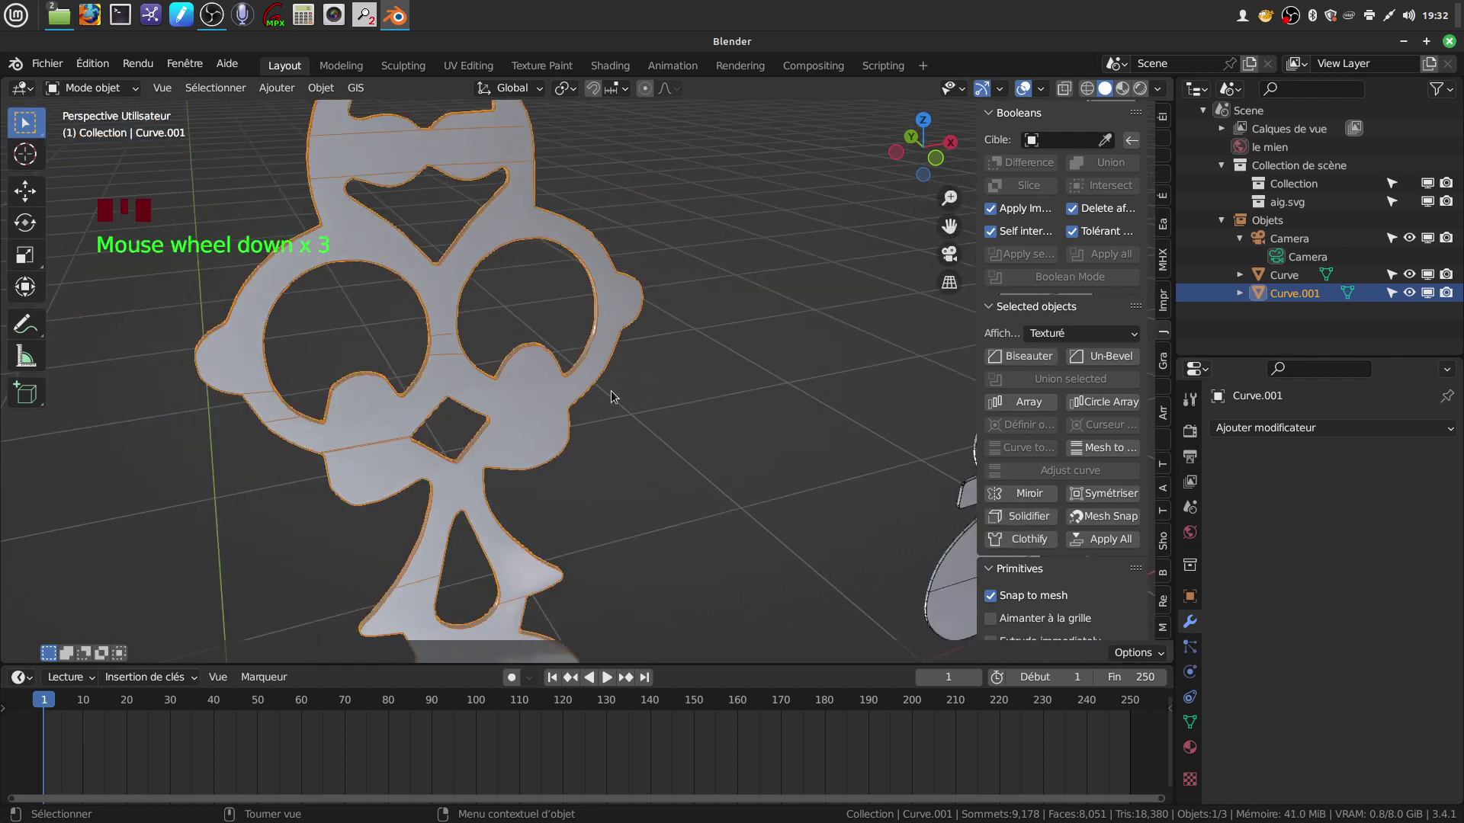
- Orbit out to see both hands and select the Curve hand again
{"action": "left_click_drag", "start_coordinate": [1047, 93], "coordinate": [579, 380]}
{"action": "scroll", "scroll_direction": "down", "scroll_amount": 3}
{"action": "left_click_drag", "start_coordinate": [624, 397], "coordinate": [848, 527]}
{"action": "left_click", "coordinate": [847, 526]}
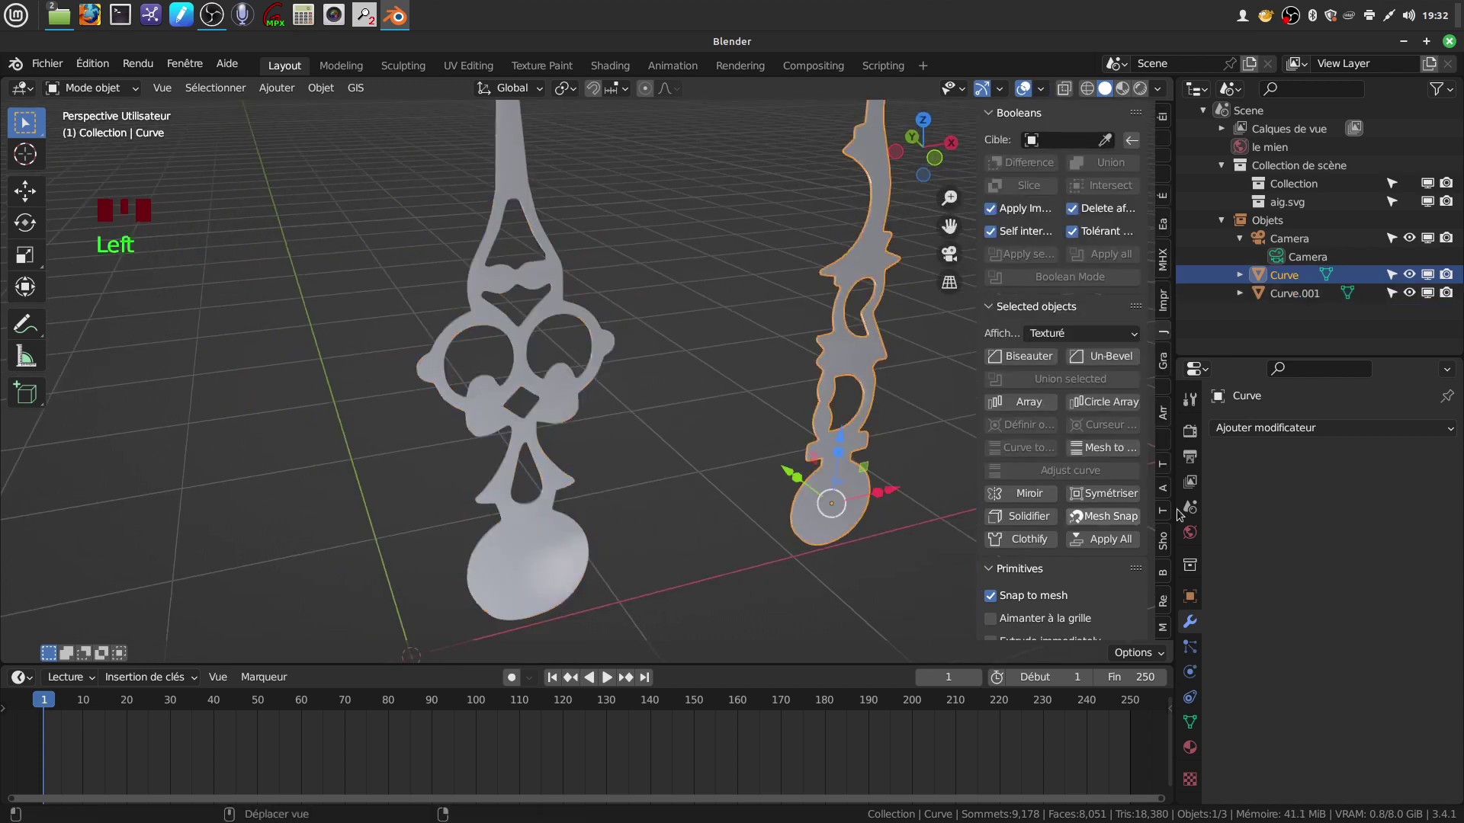
- Deselect everything, then pick Curve.001 in the outliner to start renaming it
{"action": "left_click", "coordinate": [559, 539]}
{"action": "scroll", "scroll_direction": "down", "scroll_amount": 3}
{"action": "left_click_drag", "start_coordinate": [623, 436], "coordinate": [656, 443]}
{"action": "left_click", "coordinate": [656, 442]}
{"action": "left_click_drag", "start_coordinate": [546, 387], "coordinate": [474, 445]}
{"action": "left_click", "coordinate": [473, 446]}
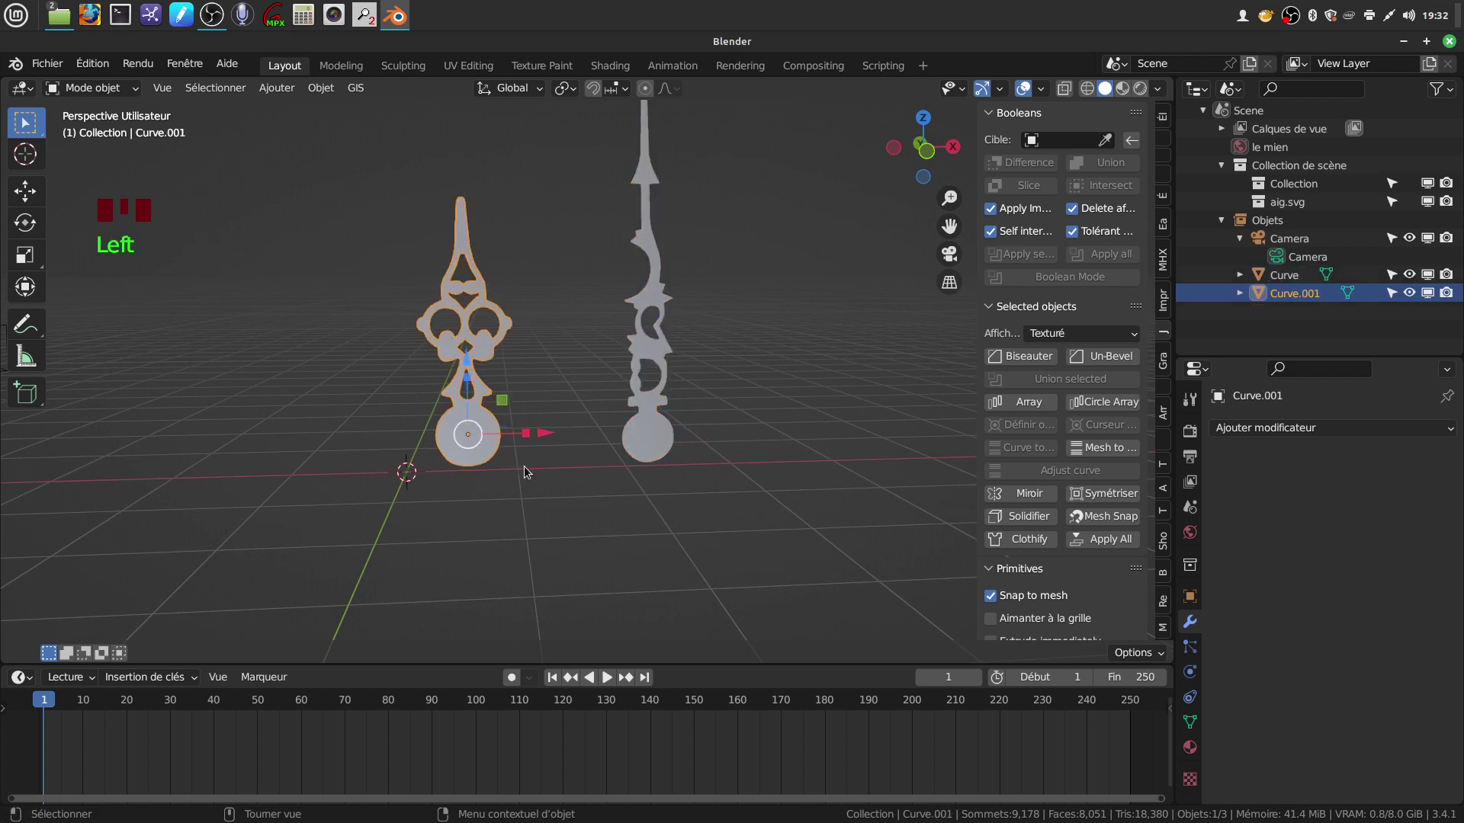
{"action": "key", "text": "a"}
{"action": "key", "text": "i"}
{"action": "key", "text": "l"}
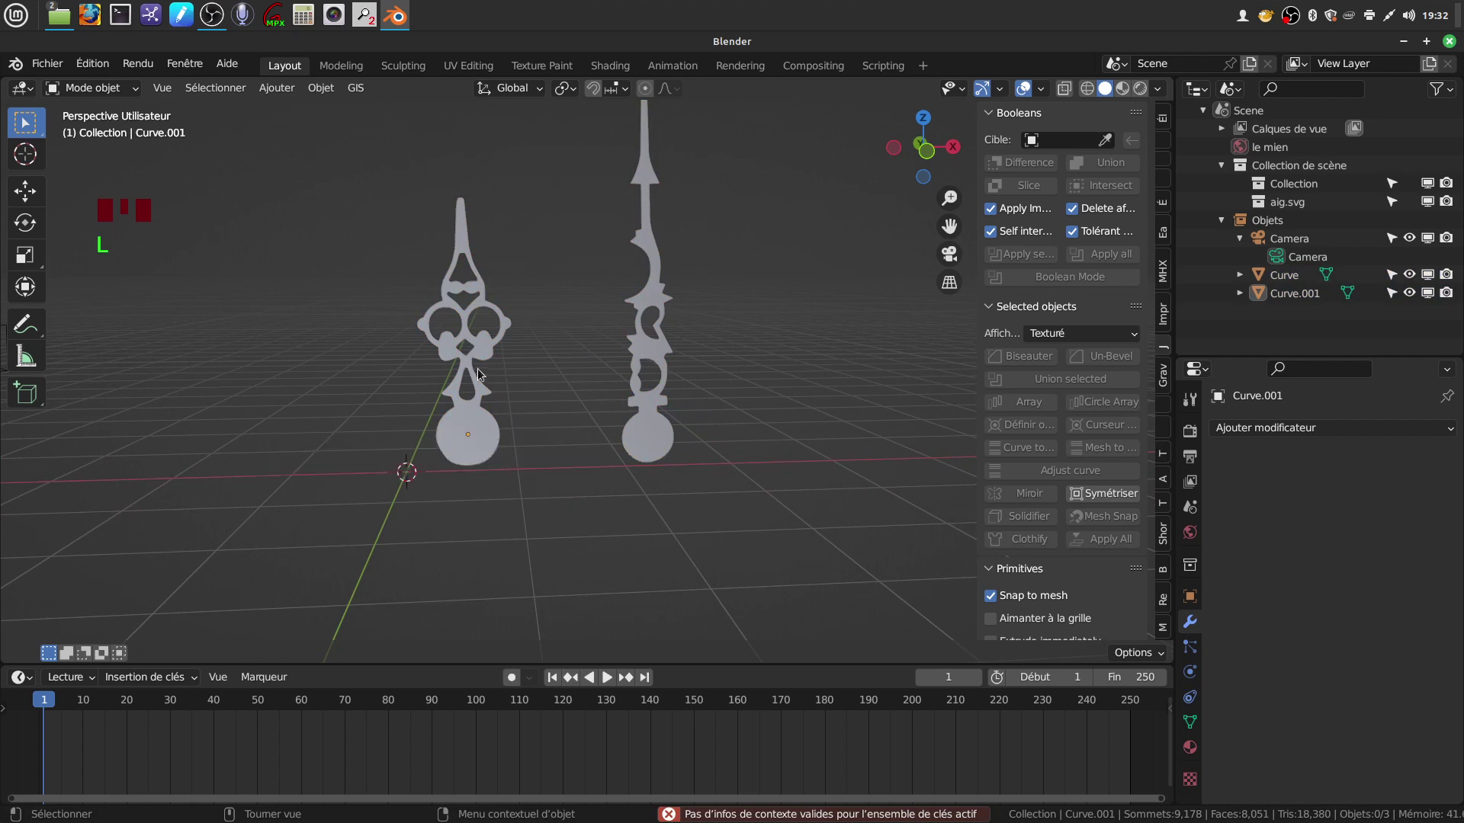
{"action": "left_click", "coordinate": [453, 447]}
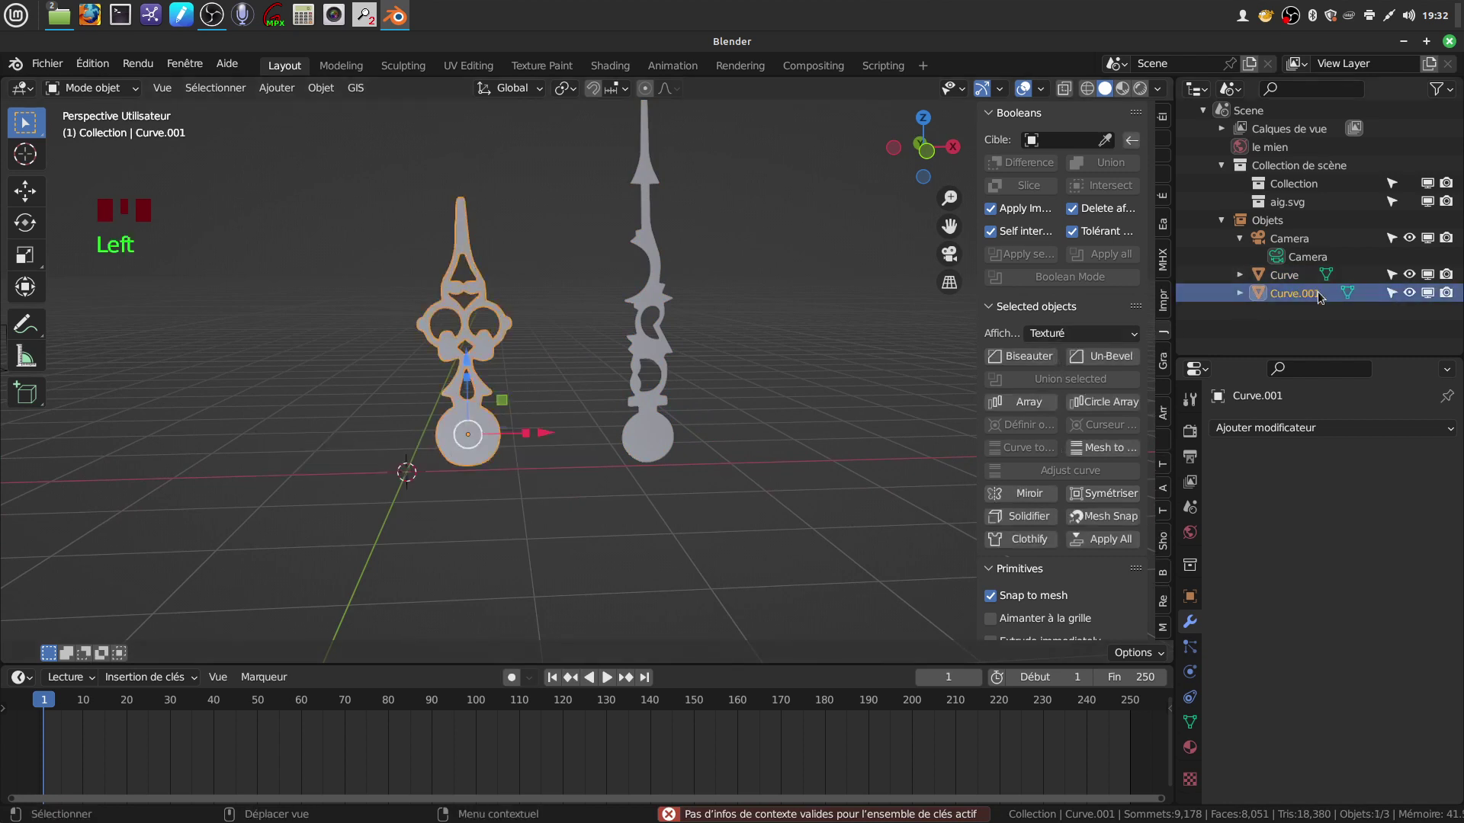